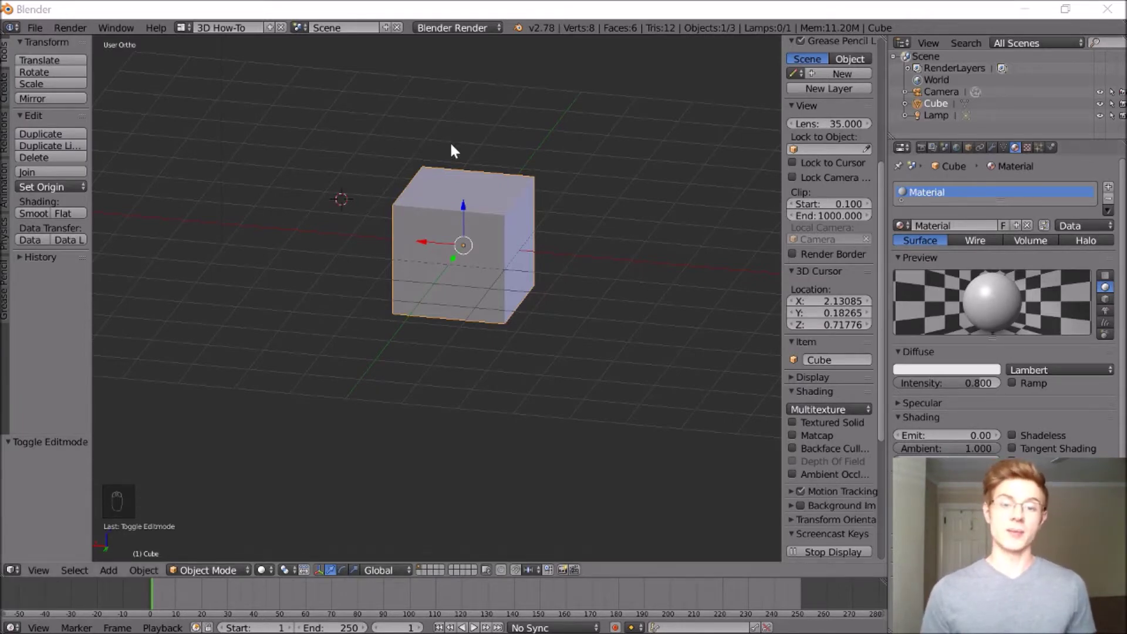
Step: Lower the cube's top edge into a slope and scale down its front face
left_click_drag(467, 197, 236, 479)
left_click_drag(241, 575, 391, 309)
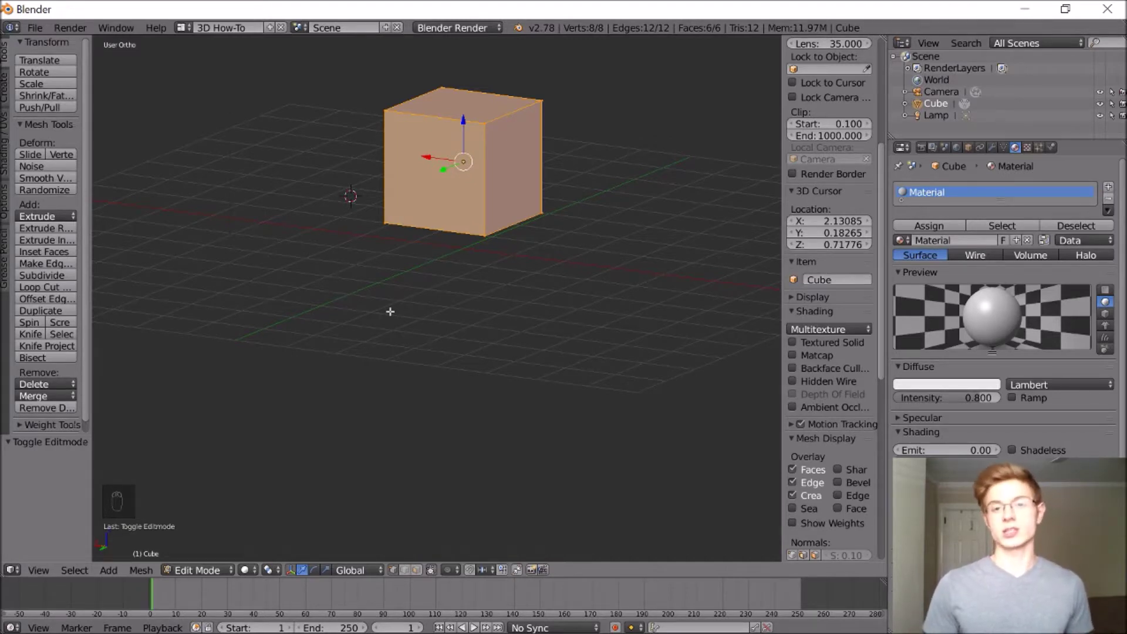
left_click_drag(392, 309, 423, 493)
left_click(423, 494)
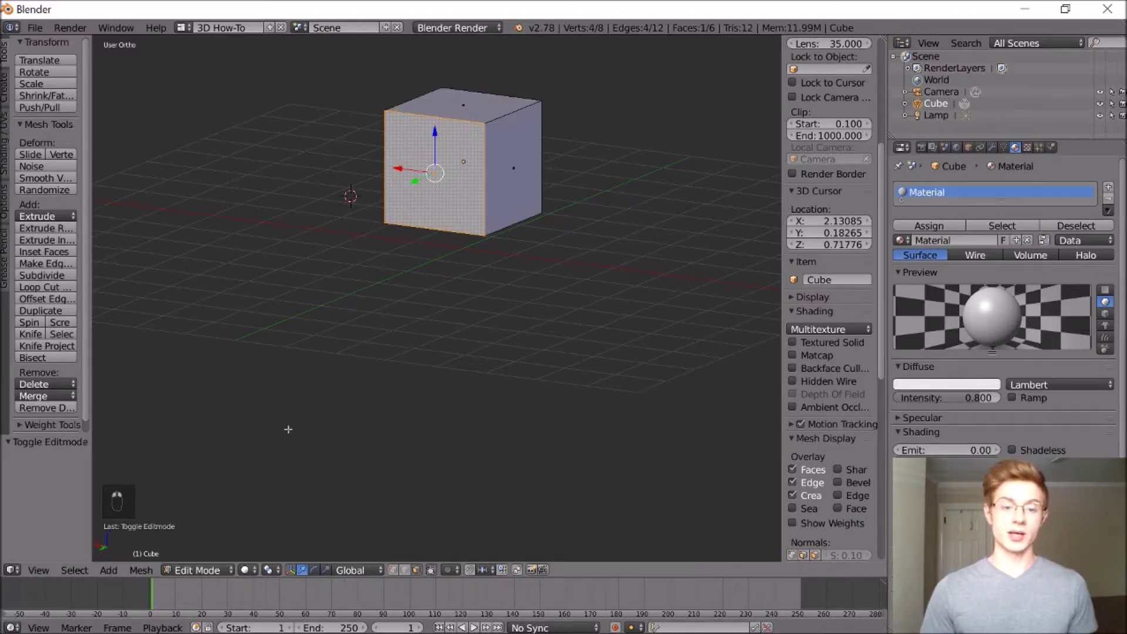
left_click_drag(384, 598, 465, 106)
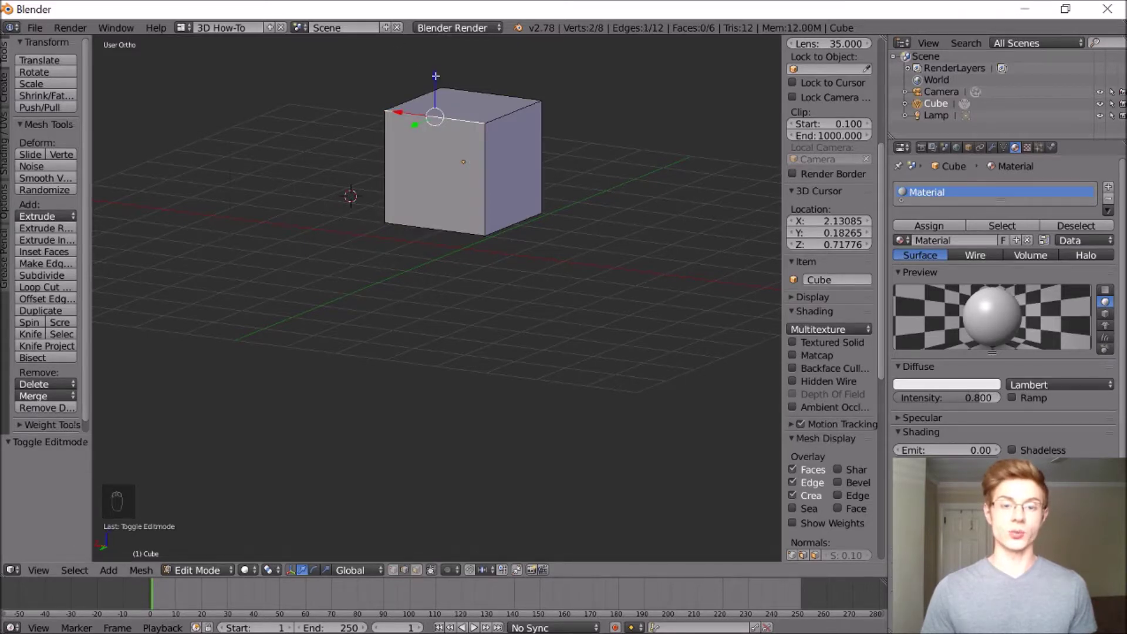
left_click_drag(439, 101, 447, 231)
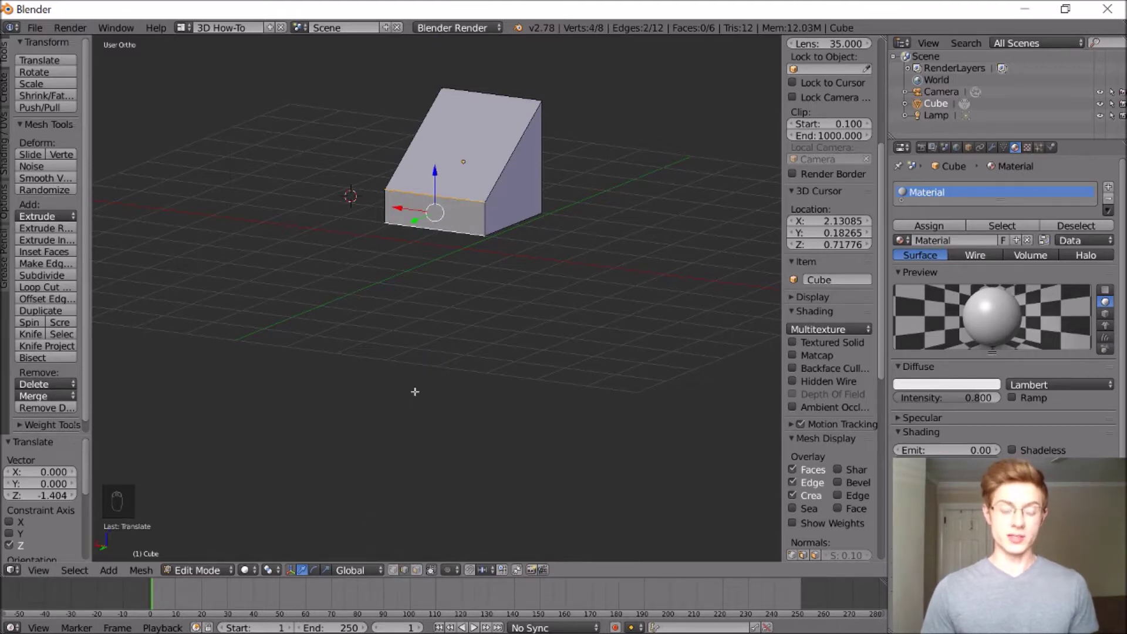
key("s")
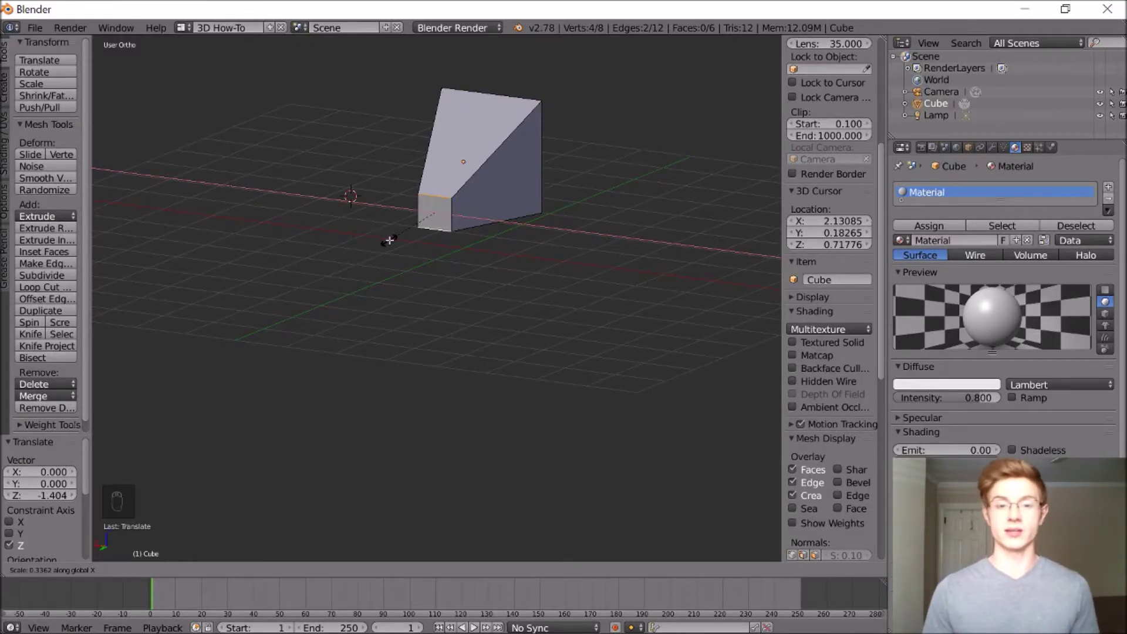
Step: Extrude the back face along Y to lengthen the body into a tapered wedge
middle_click(451, 146)
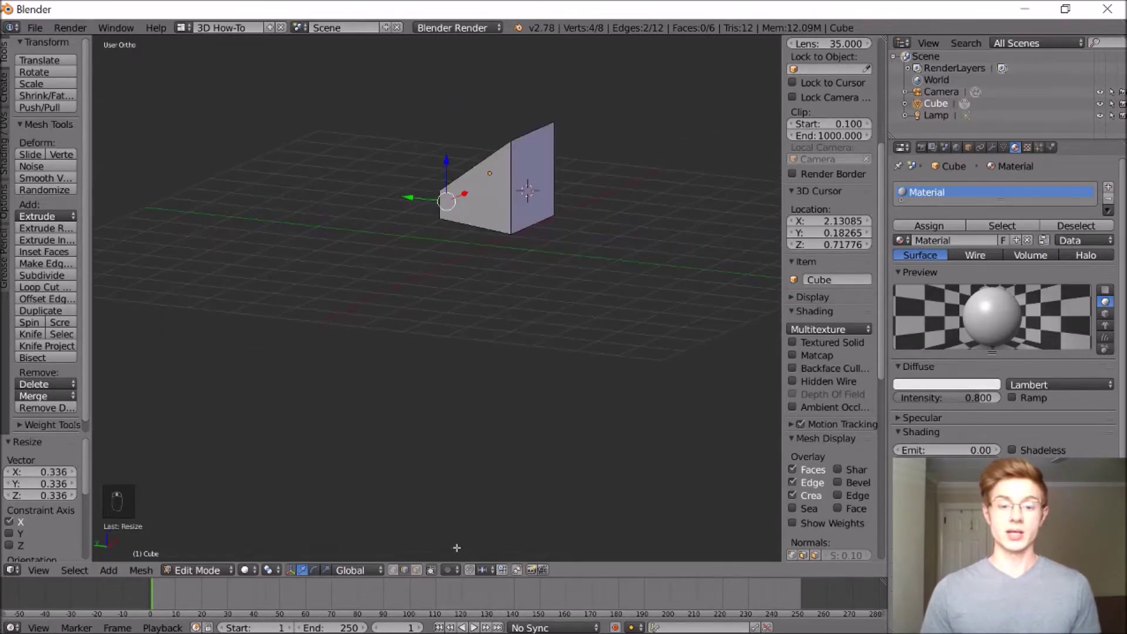
left_click_drag(508, 353, 528, 195)
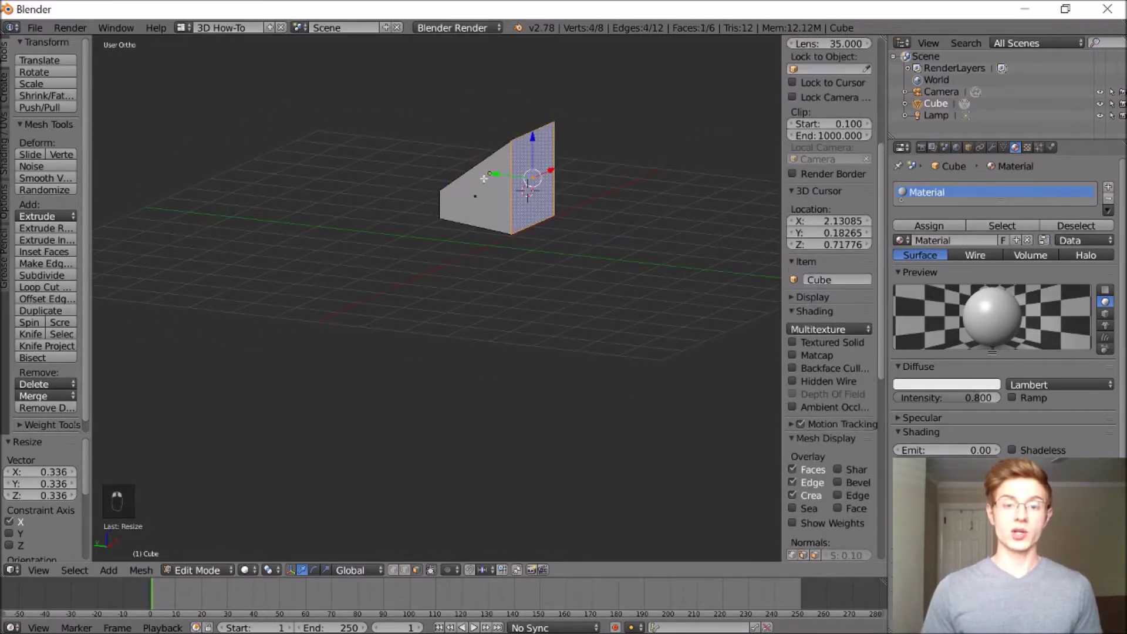
left_click_drag(650, 190, 726, 195)
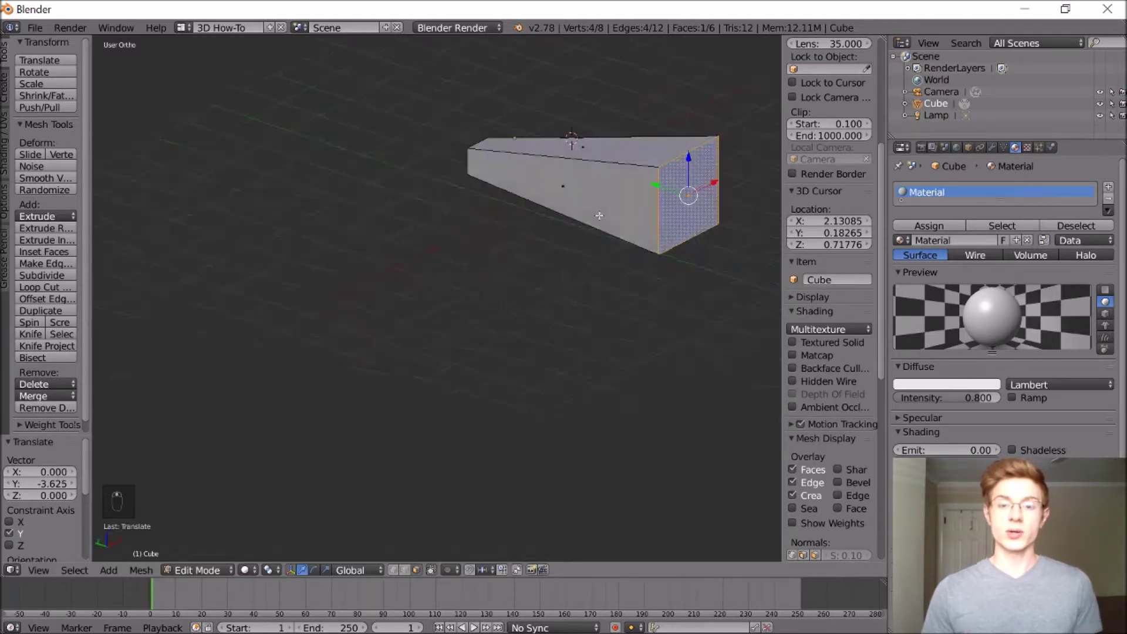
Step: Bevel the body's long top ridge edge with Ctrl+B into a flat sloped face
key("s")
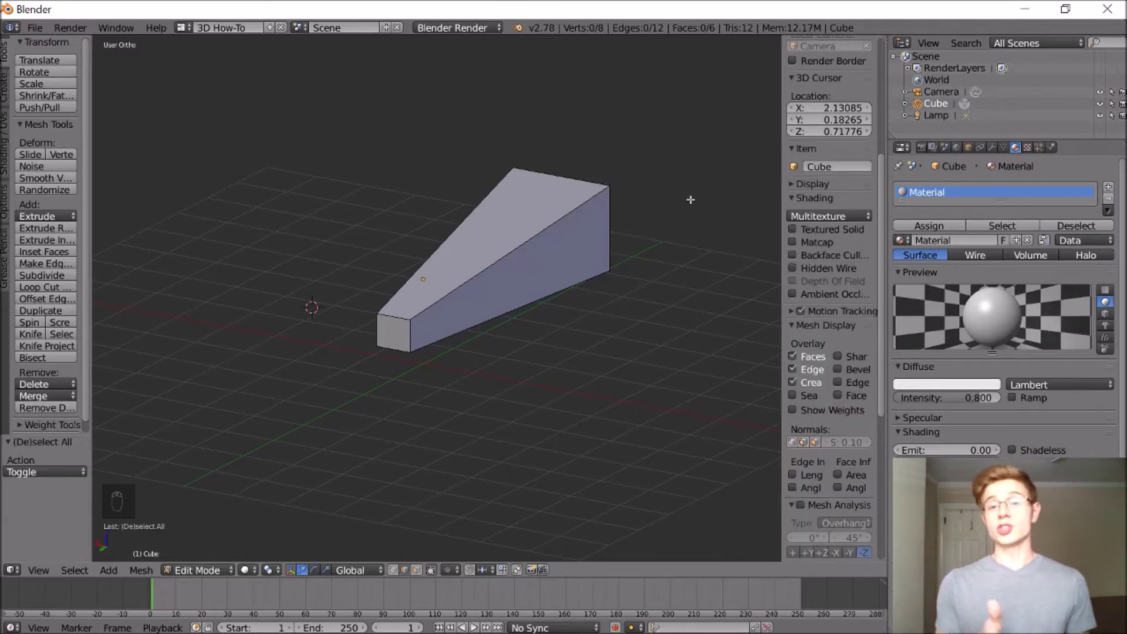
left_click(544, 227)
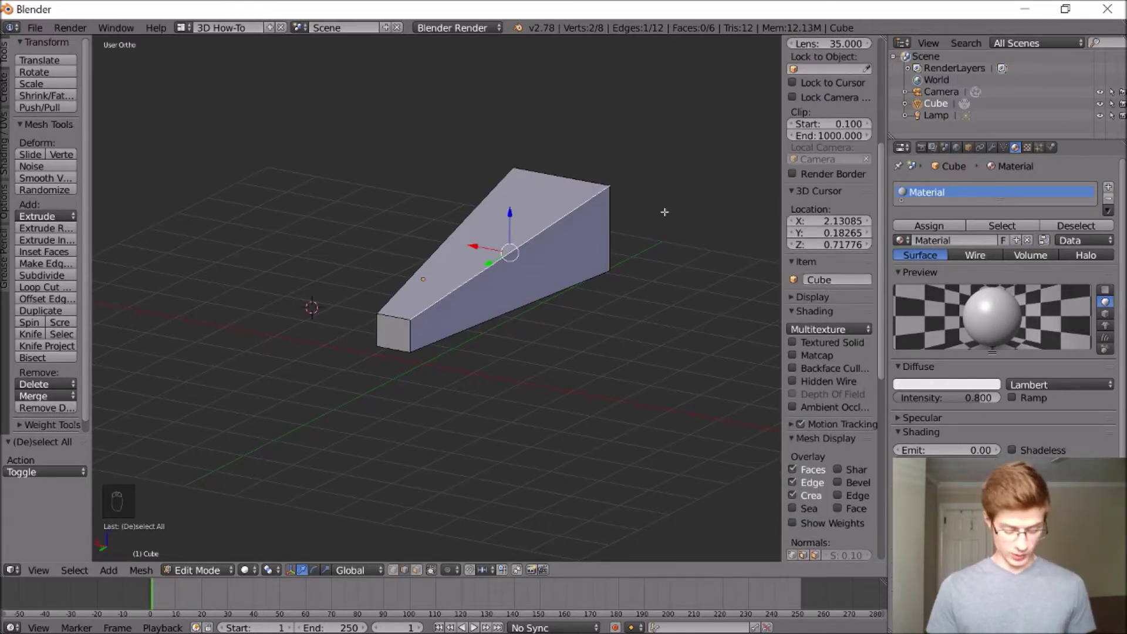
key("ctrl+b")
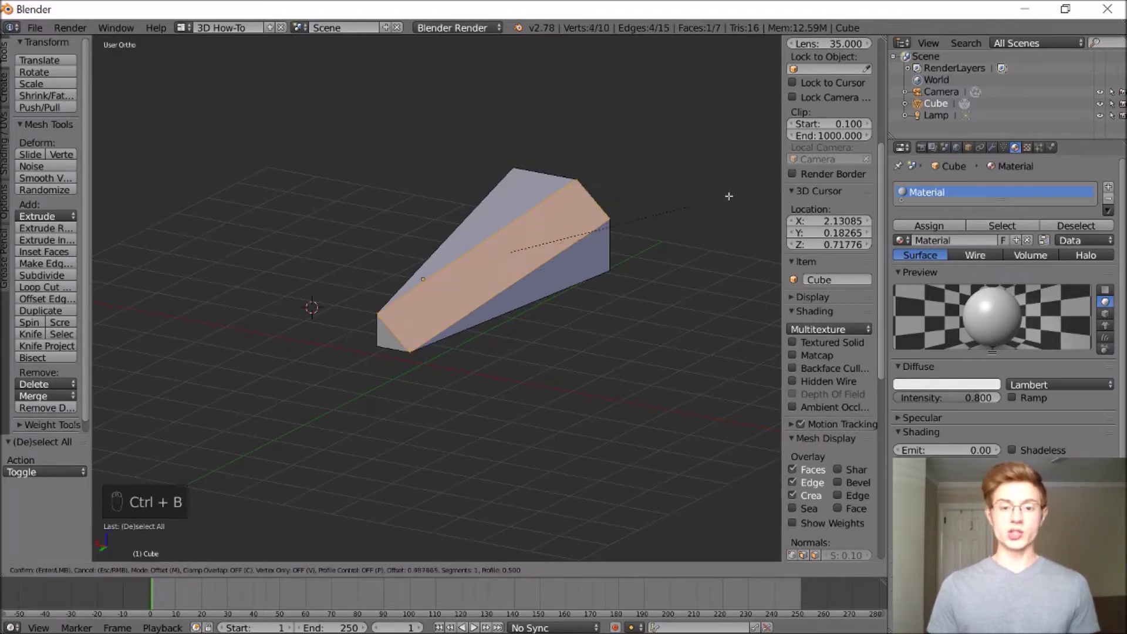
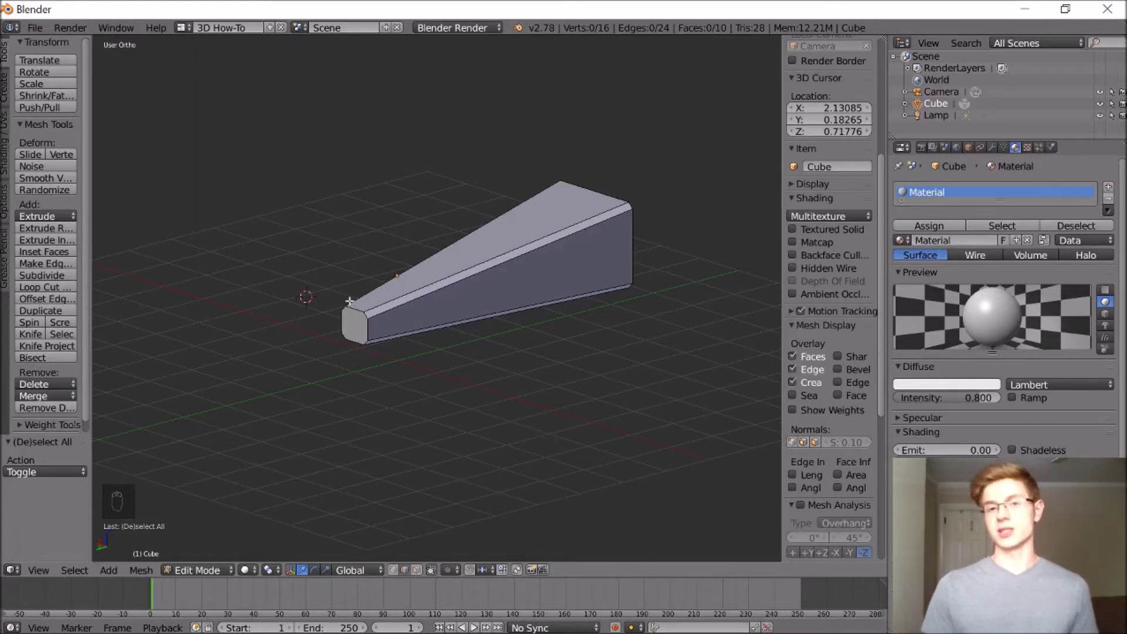
Step: Move the nose vertices along Y to form a short angled nose, then deselect the mesh
left_click(362, 297)
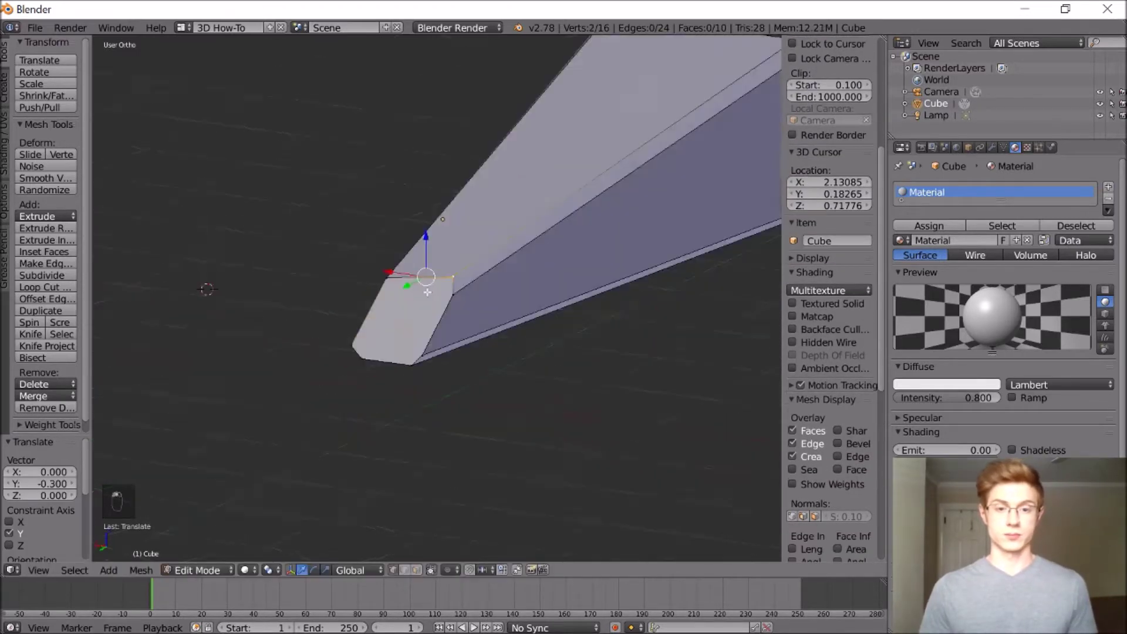
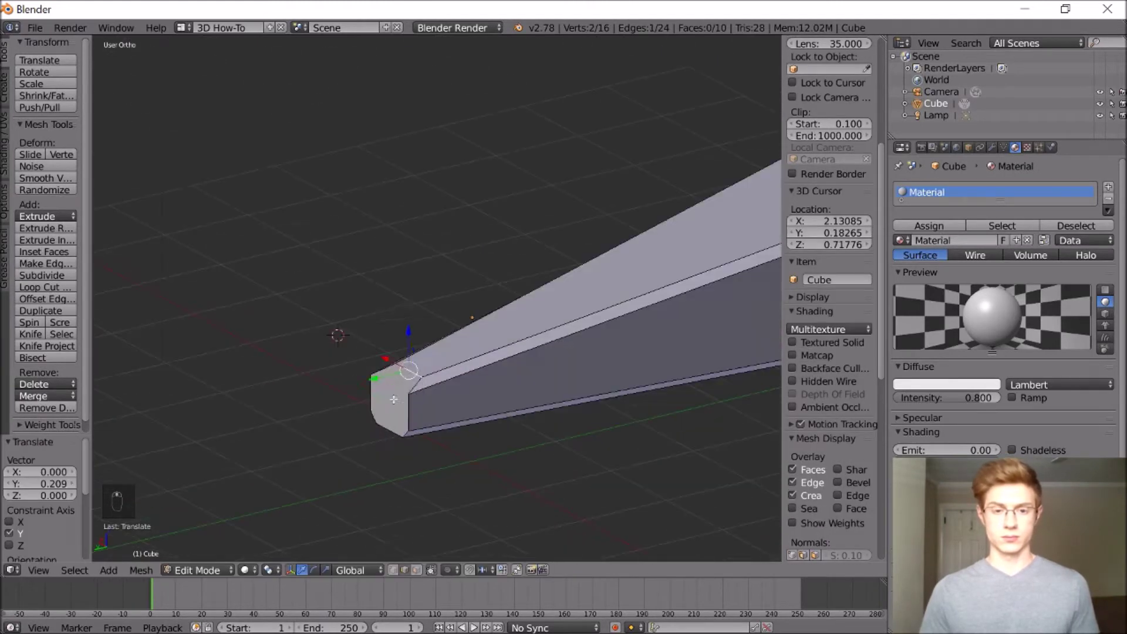
middle_click(375, 431)
key("ctrl+z")
left_click(386, 512)
key("ctrl+z")
key("a")
key("a")
key("a")
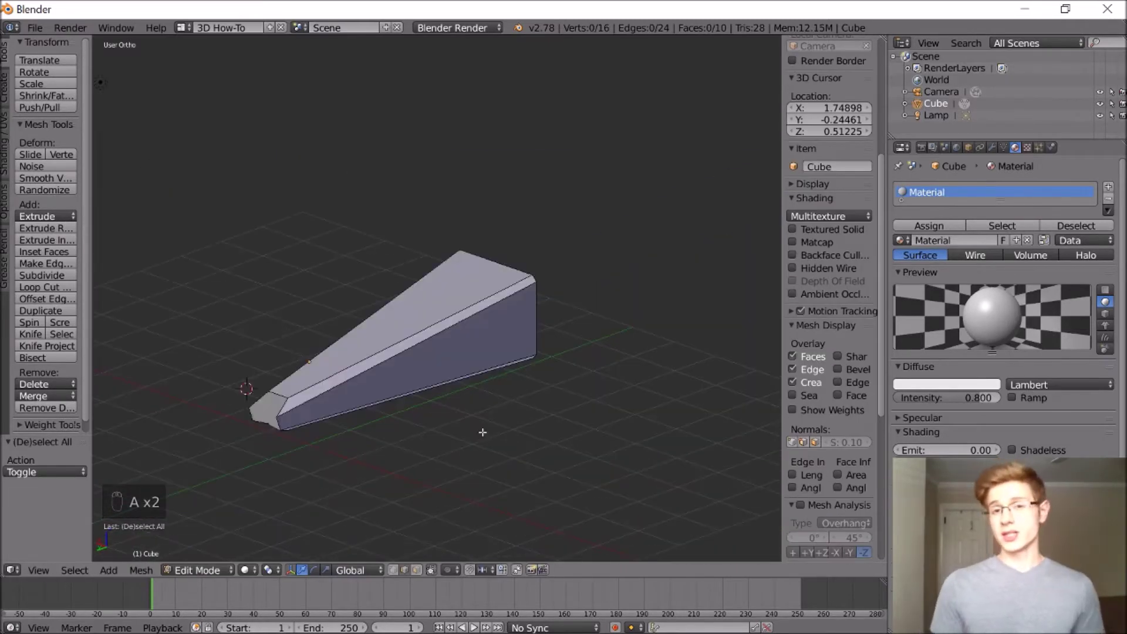
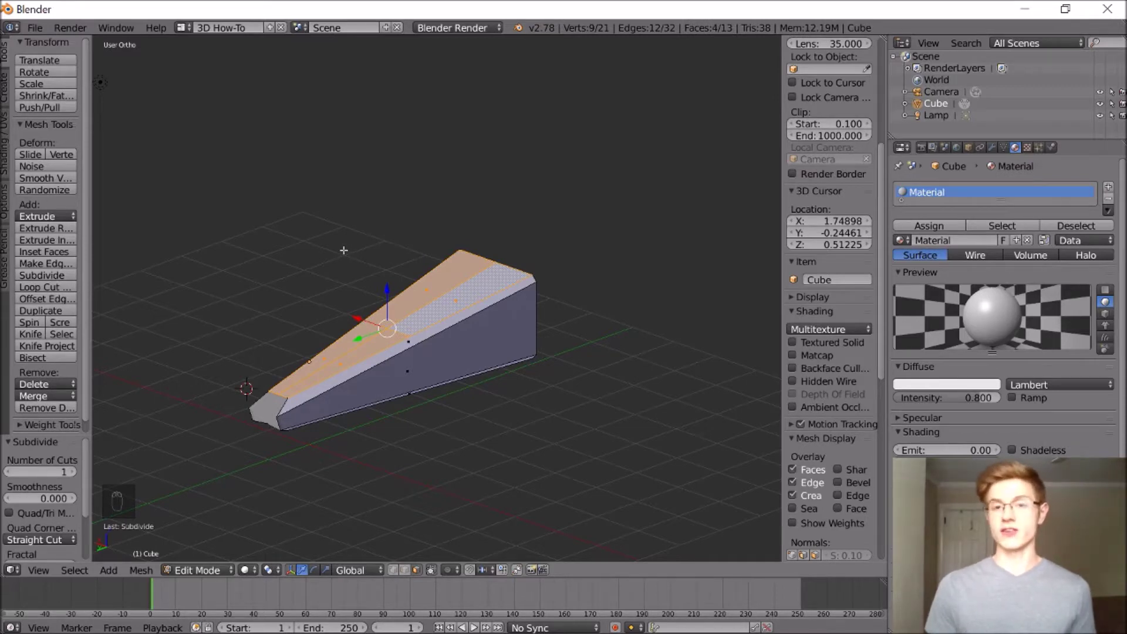
Step: Subdivide the body's top faces into a grid by raising Number of Cuts
left_click_drag(65, 277, 317, 242)
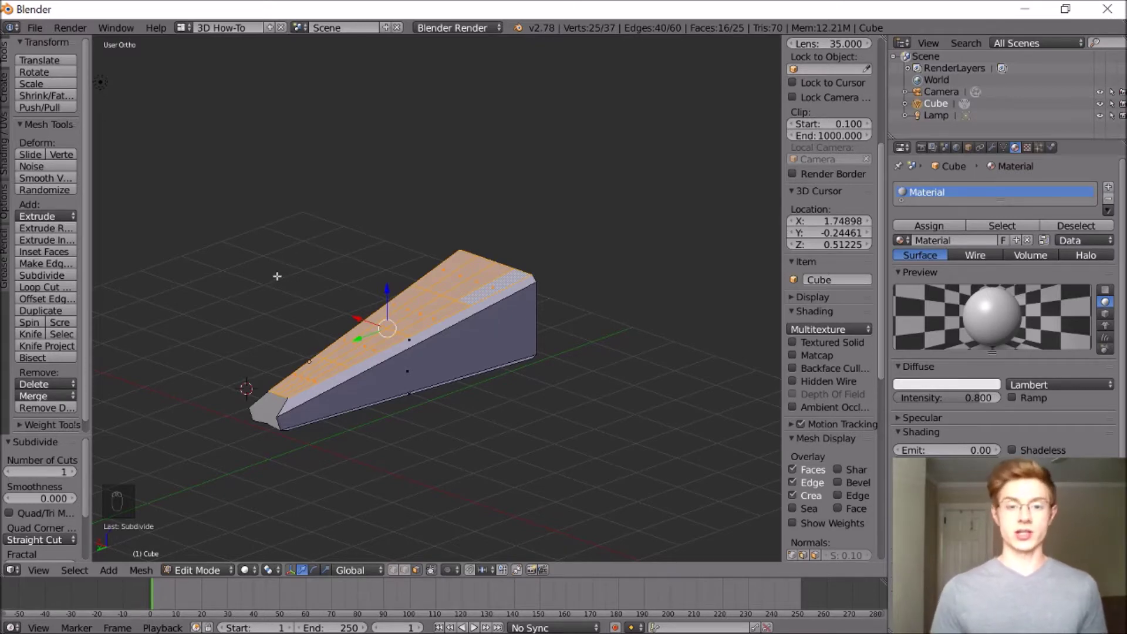
Step: Inset the central top faces and push them down along Z to recess a cockpit
left_click(282, 282)
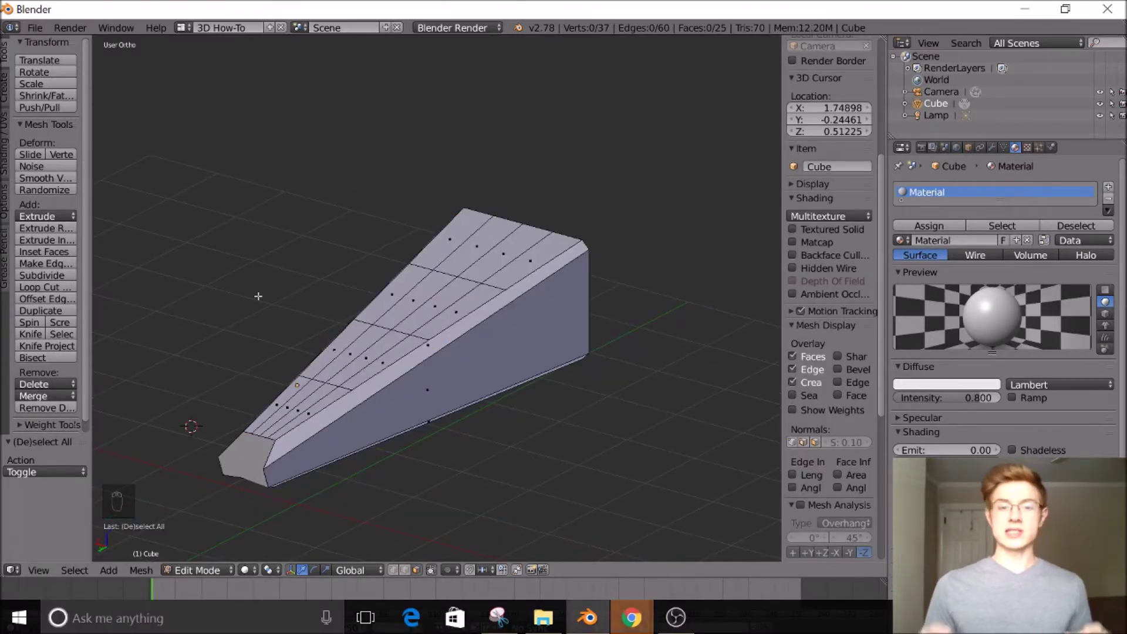
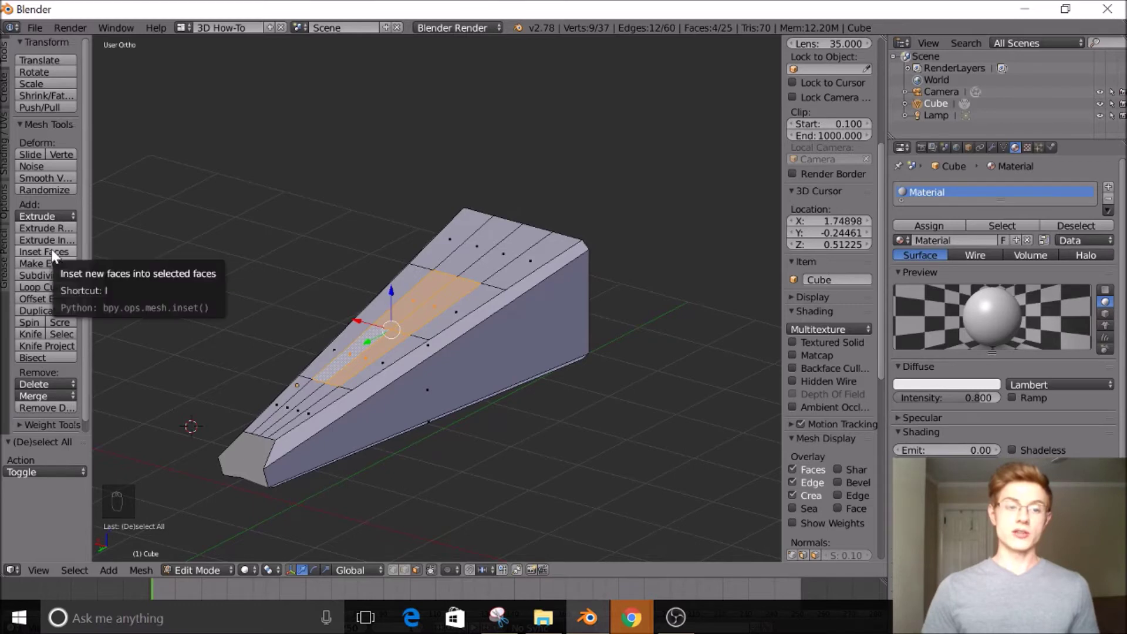
left_click(55, 254)
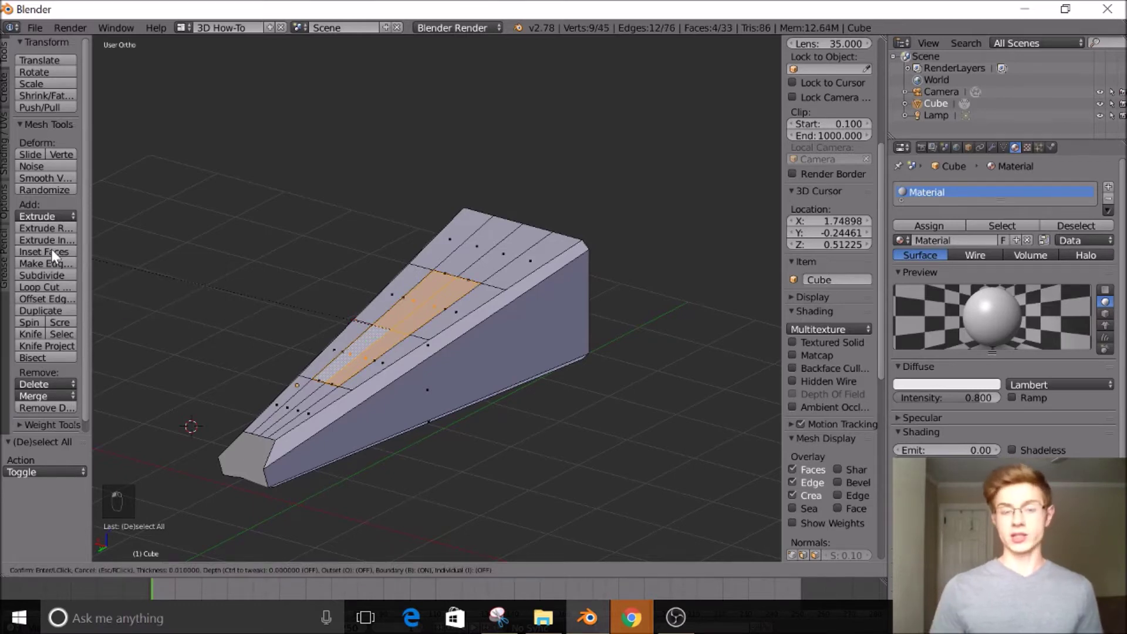
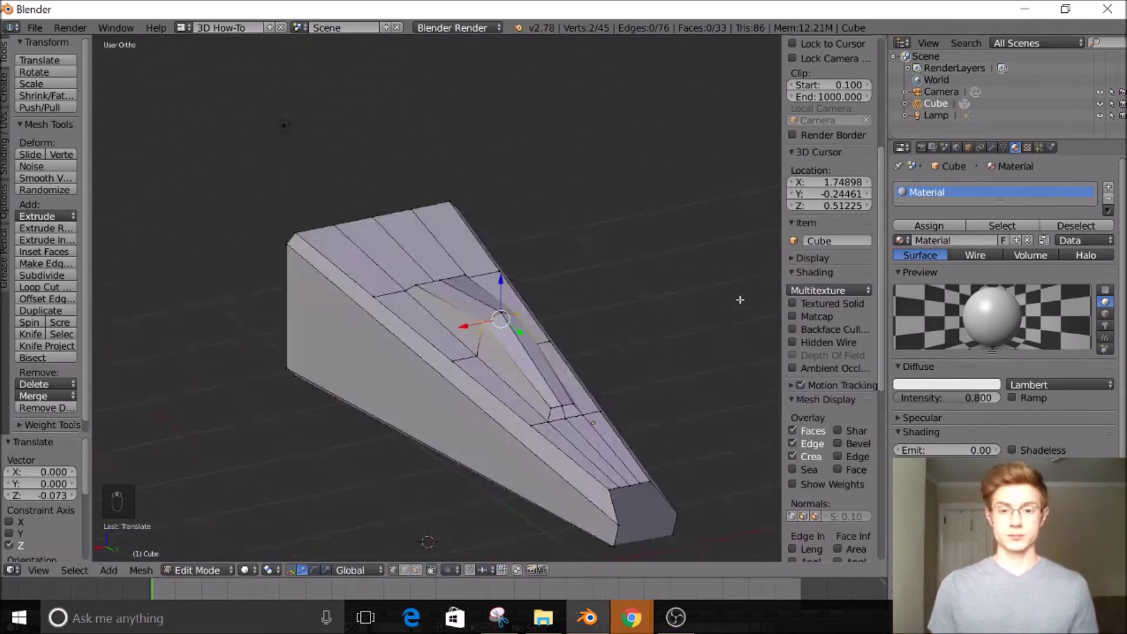
left_click(552, 297)
key("ctrl+z")
key("s")
key("a")
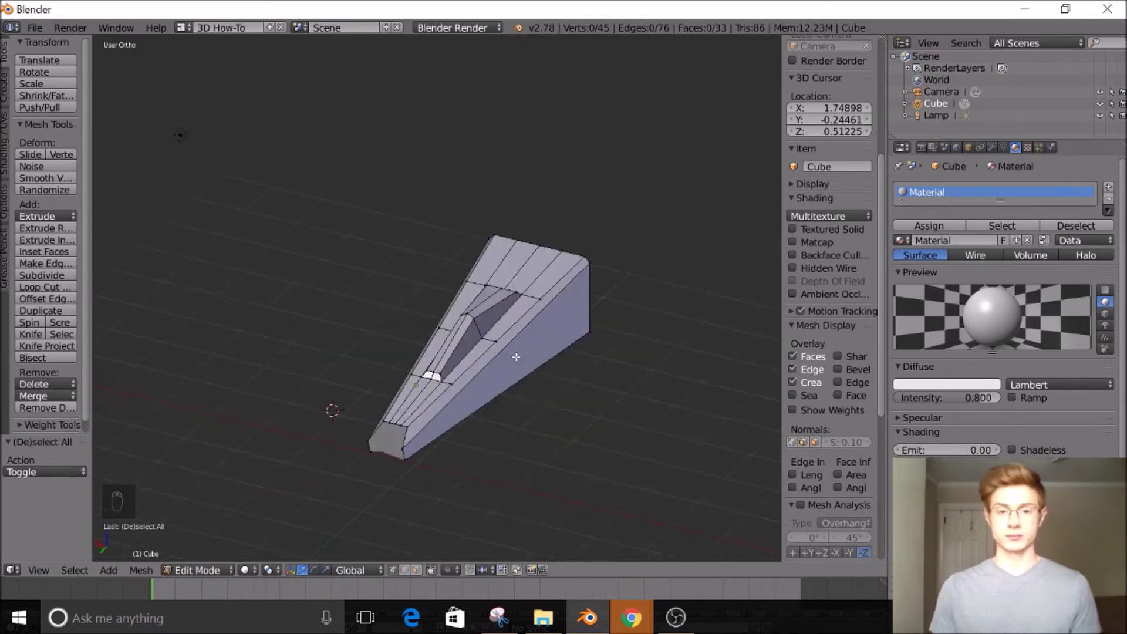
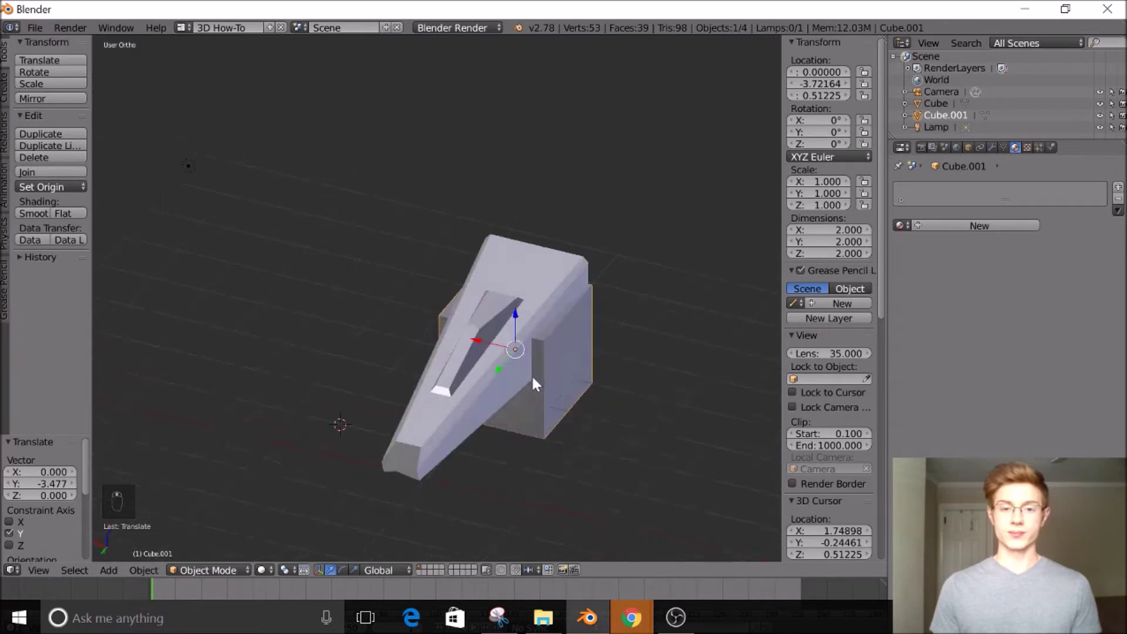
Step: Lower the new cube along Z beside the body and scale it to about 0.17 height
left_click_drag(488, 346, 508, 379)
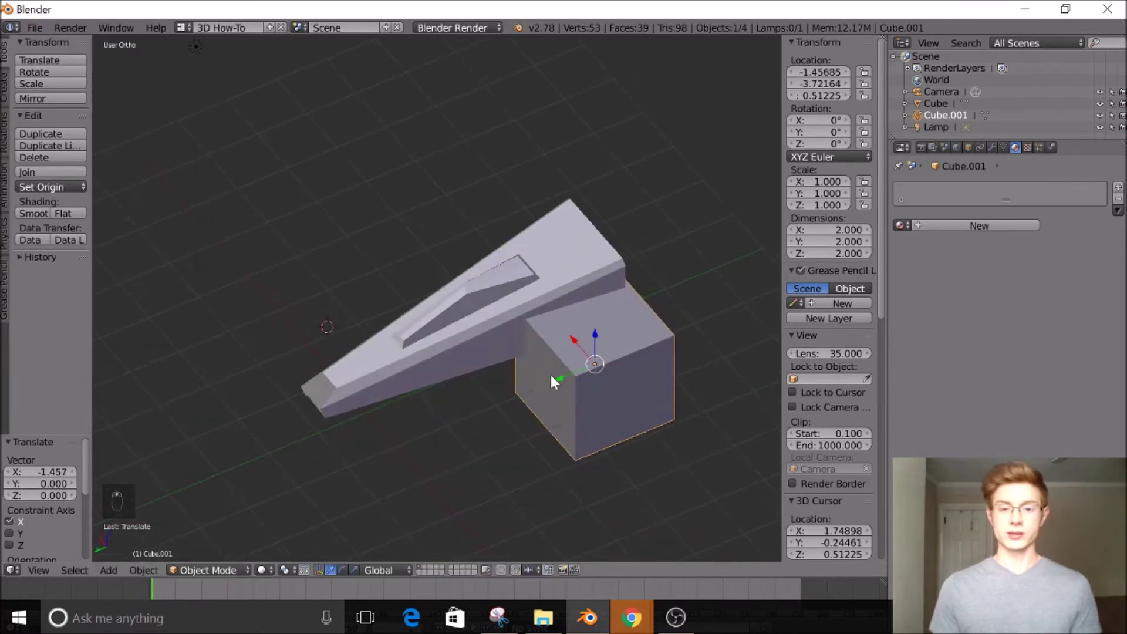
middle_click(544, 386)
left_click_drag(555, 367, 576, 353)
left_click(575, 353)
key("s")
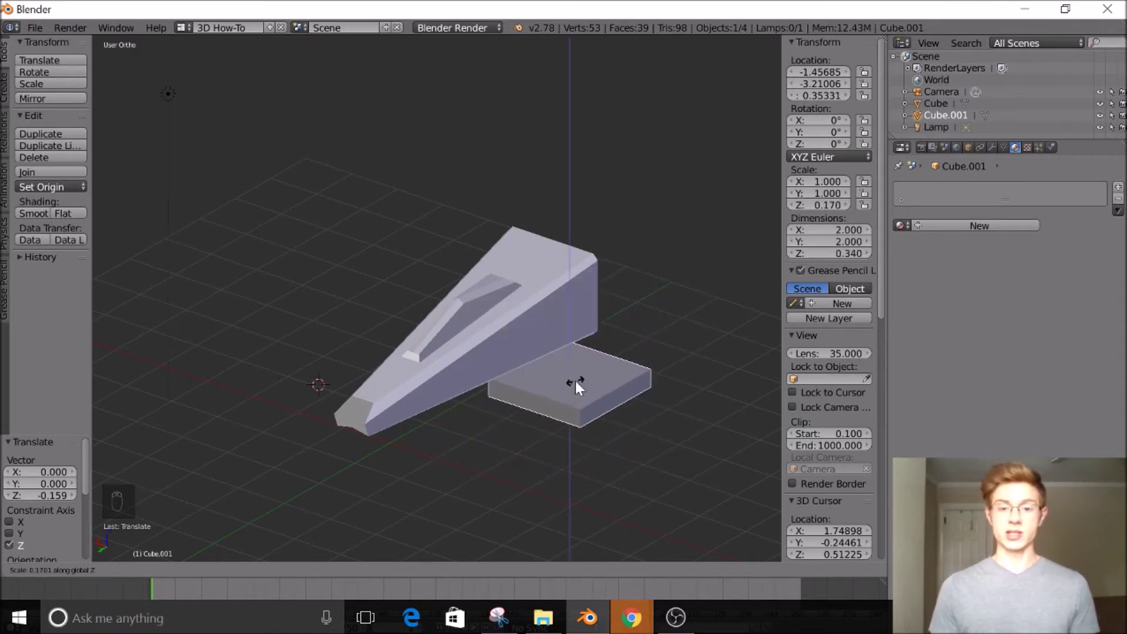
Step: Add a Mirror modifier to the slab with Ship Body as mirror object and merging on
left_click_drag(574, 325, 534, 339)
left_click_drag(533, 340, 578, 342)
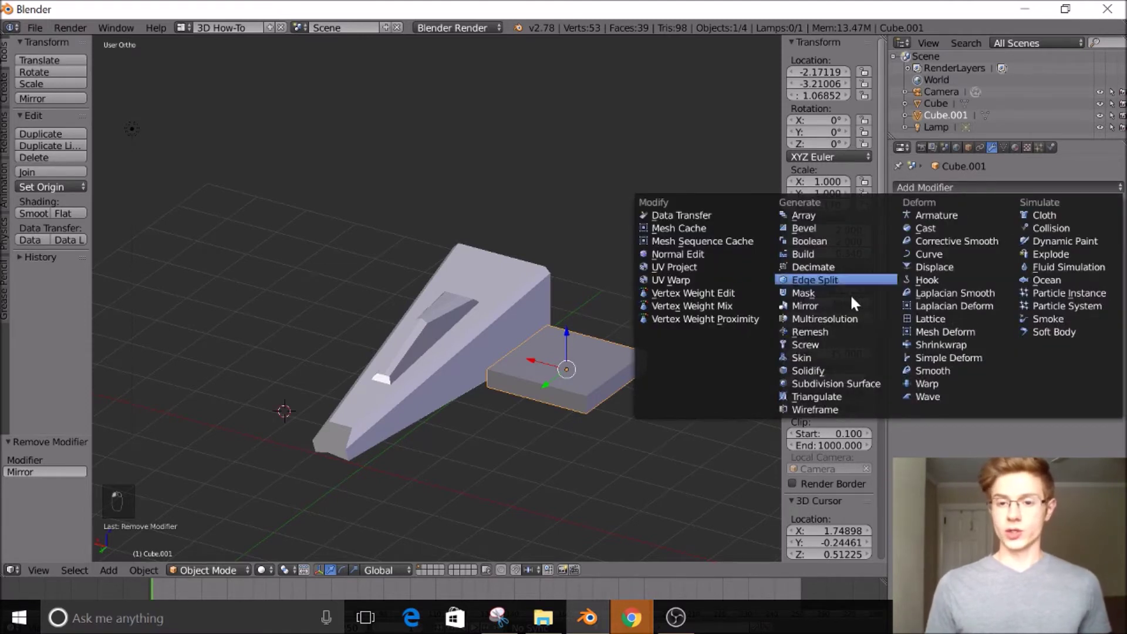
left_click_drag(835, 313, 961, 342)
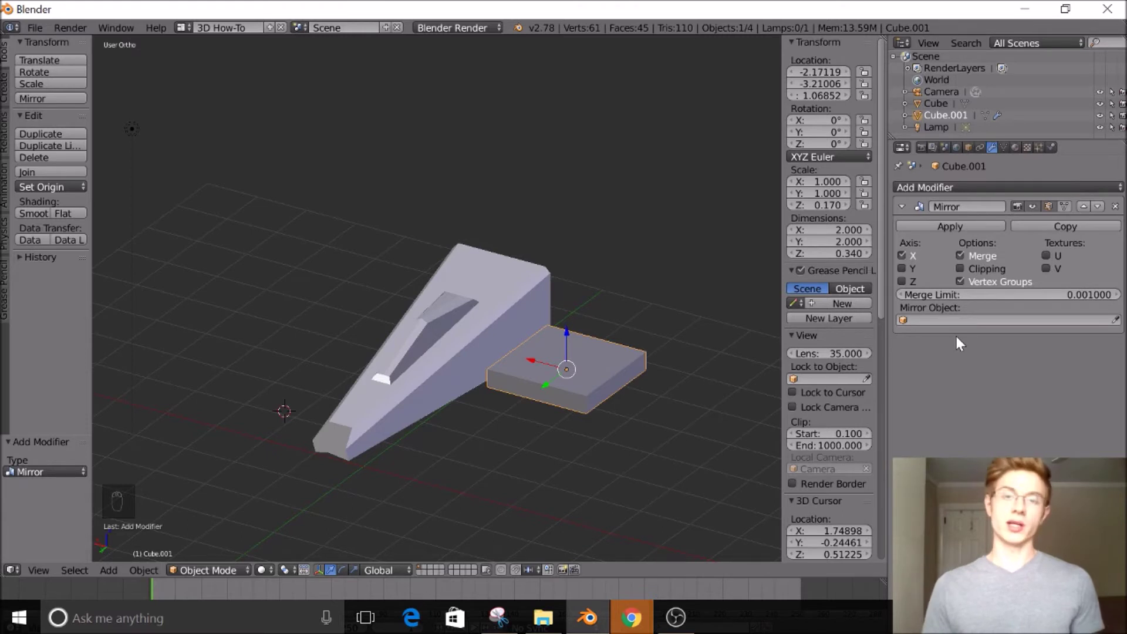
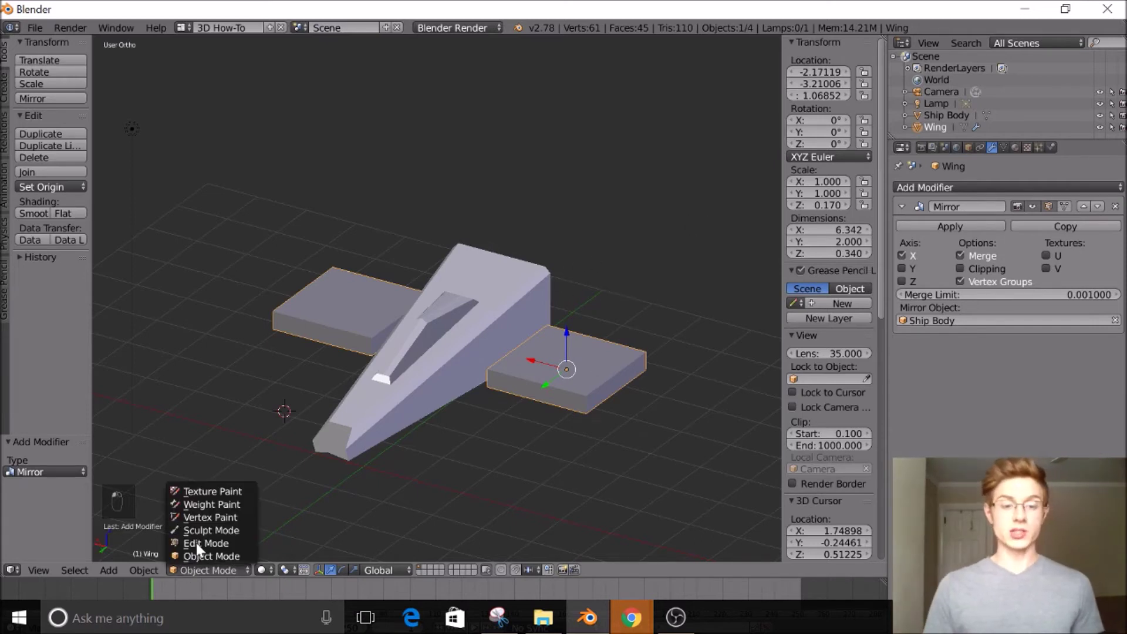
Step: Move the wing's outer vertices to sweep it into a pointed shape
left_click_drag(558, 335, 576, 336)
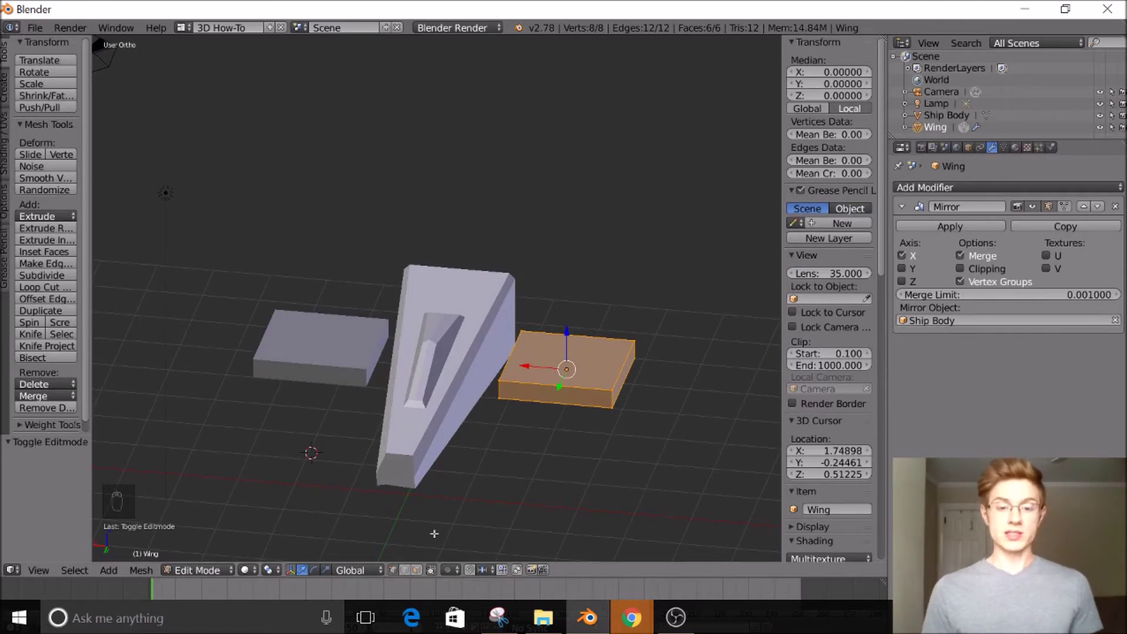
left_click_drag(455, 510, 503, 390)
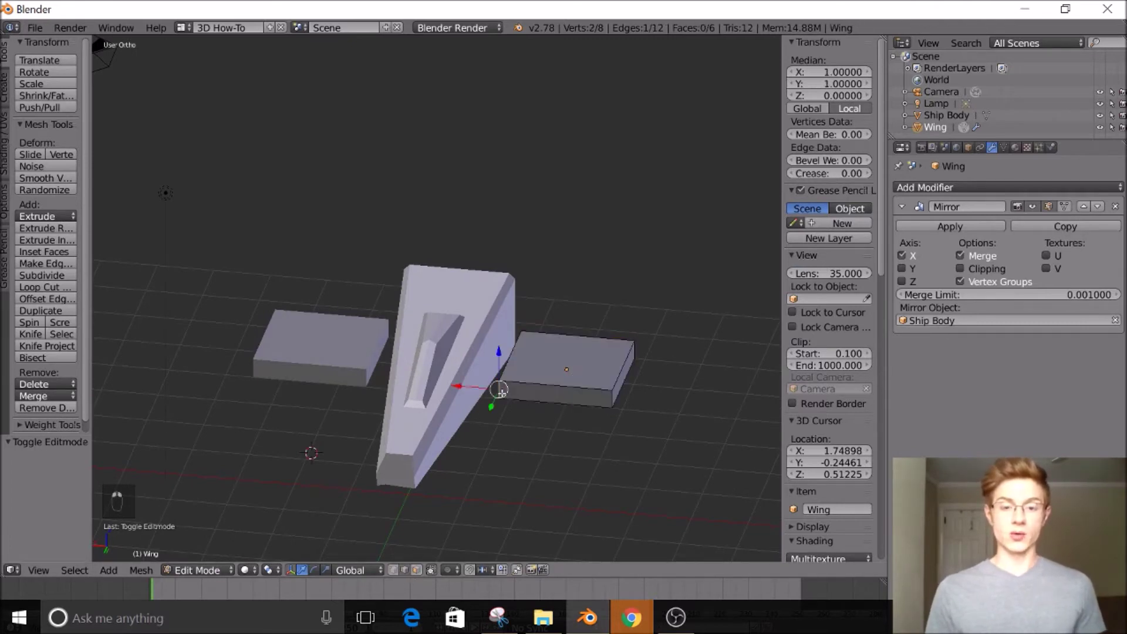
left_click(458, 380)
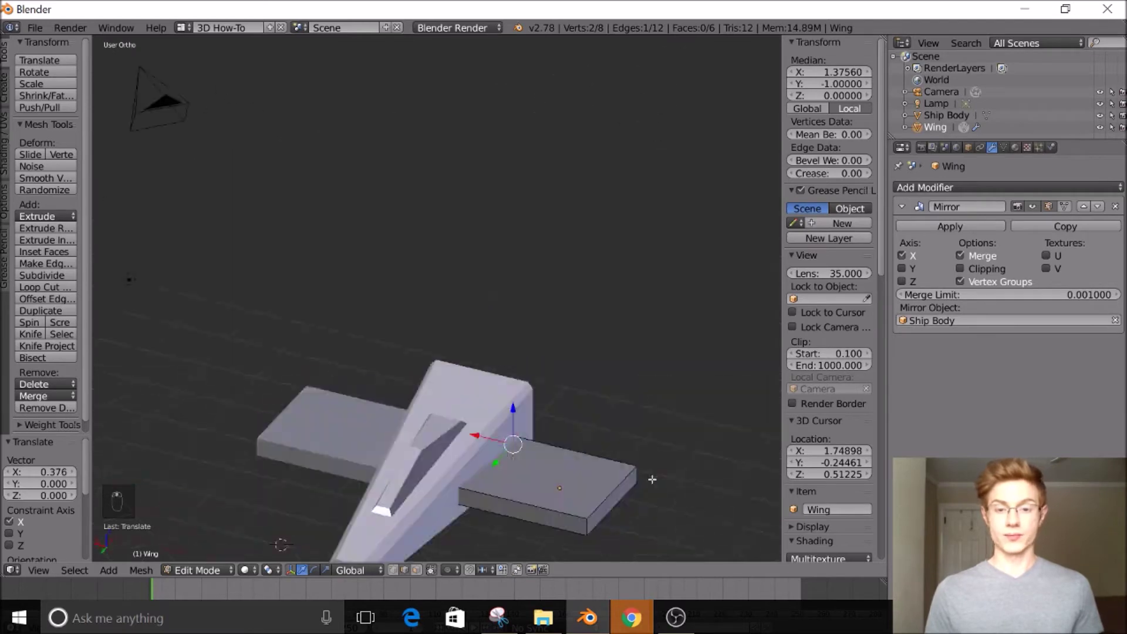
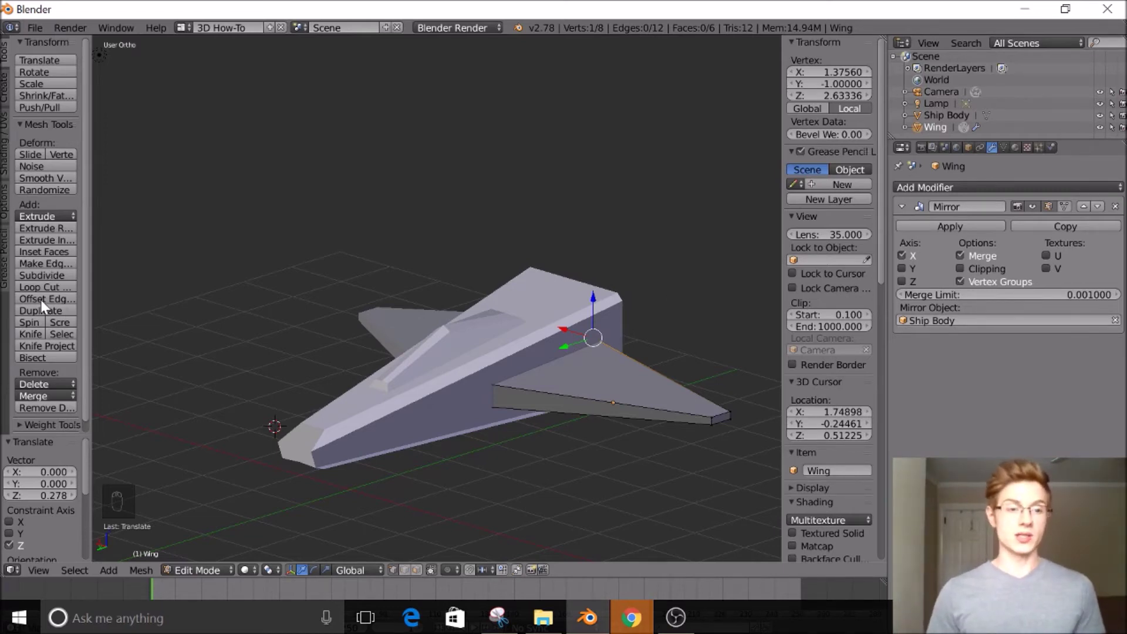
Step: Add a loop cut with Ctrl+R running along the wing's thickness
left_click_drag(47, 291, 501, 402)
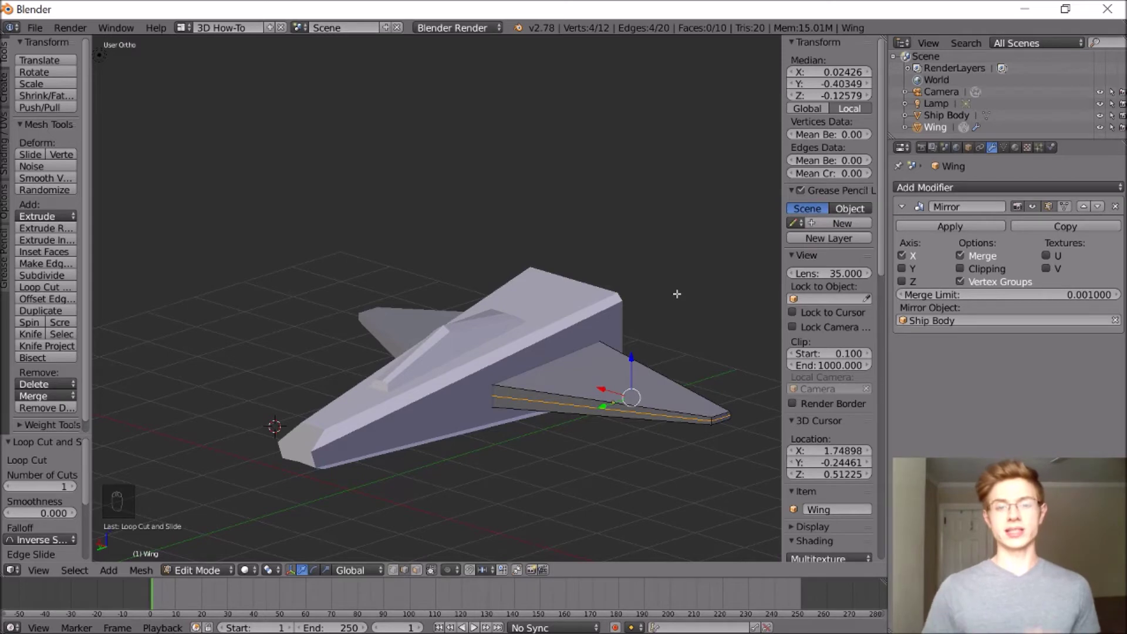
left_click(496, 385)
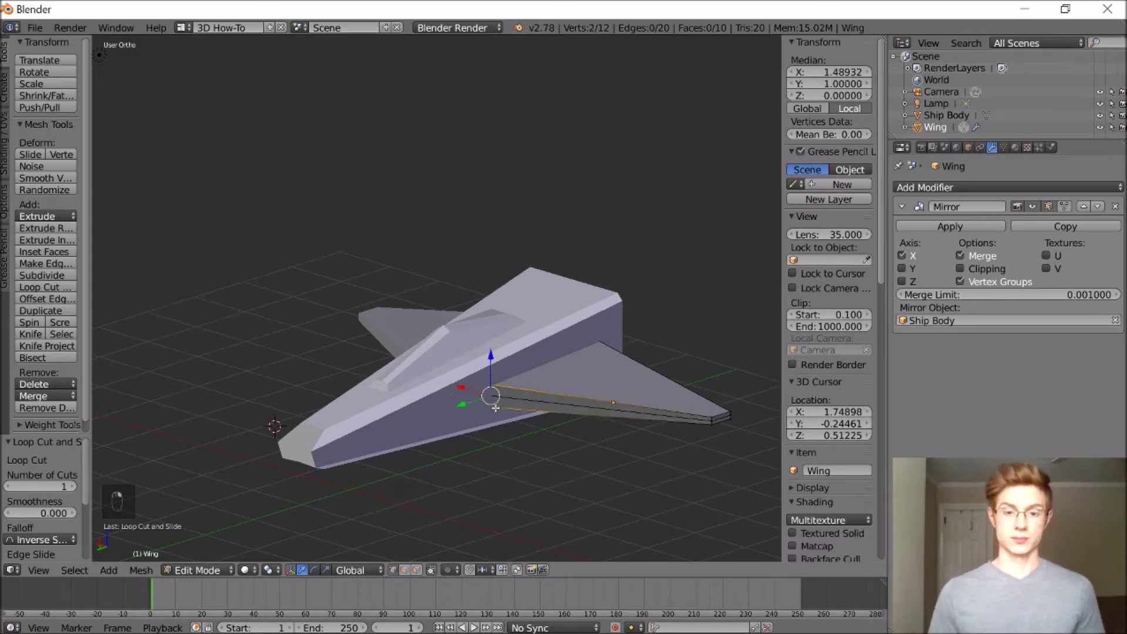
Step: Push the edge loop outward to thin the wing's outer edge and return to Object Mode
key("ctrl+z")
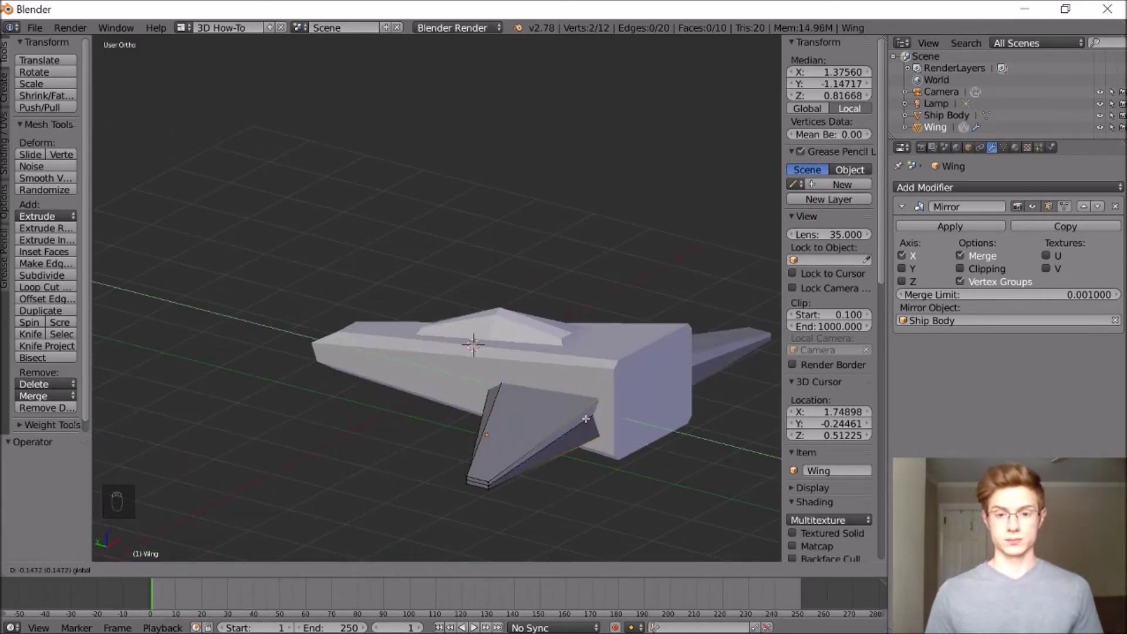
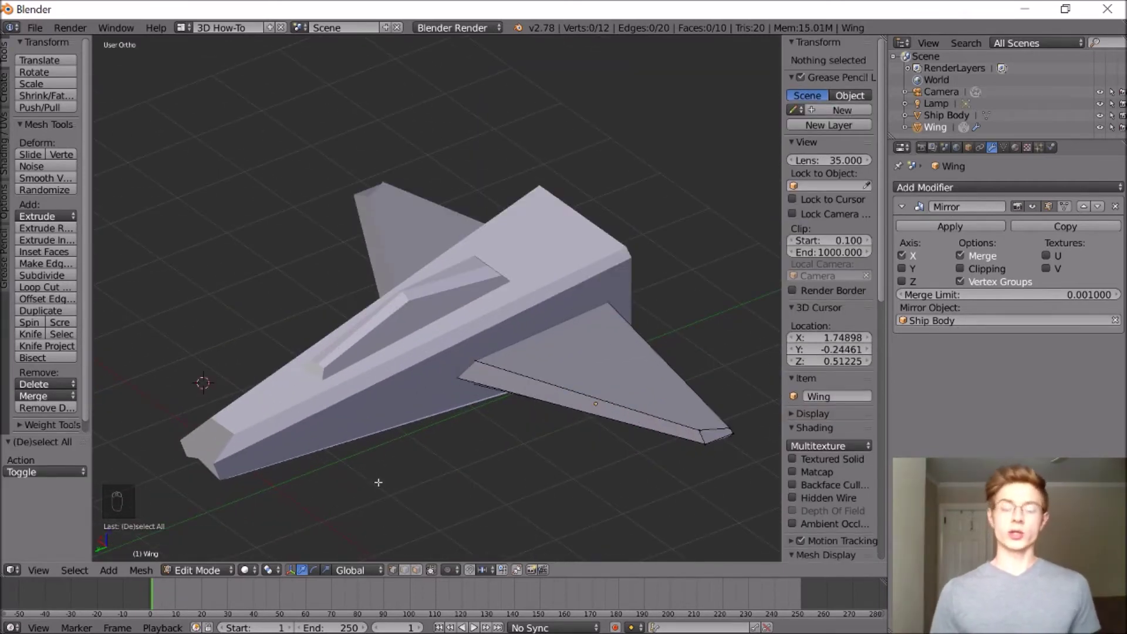
left_click(379, 479)
key("ctrl+z")
left_click_drag(204, 562, 113, 575)
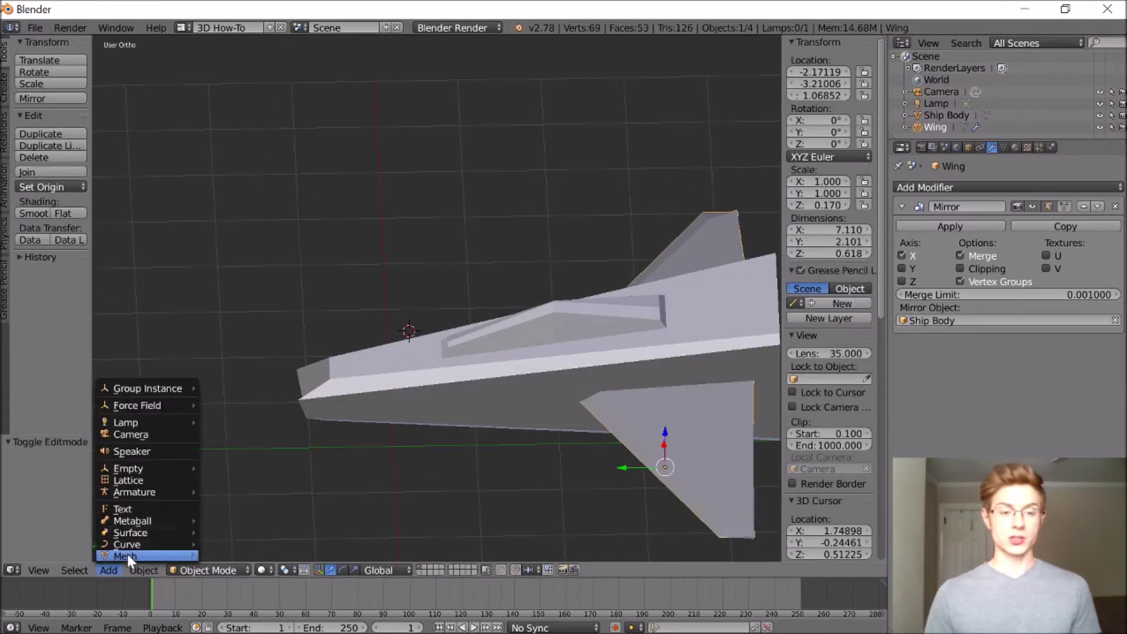
Step: Add a cylinder mirrored about Ship Body and rotate it 90° on X to lie lengthwise
left_click_drag(242, 510, 345, 481)
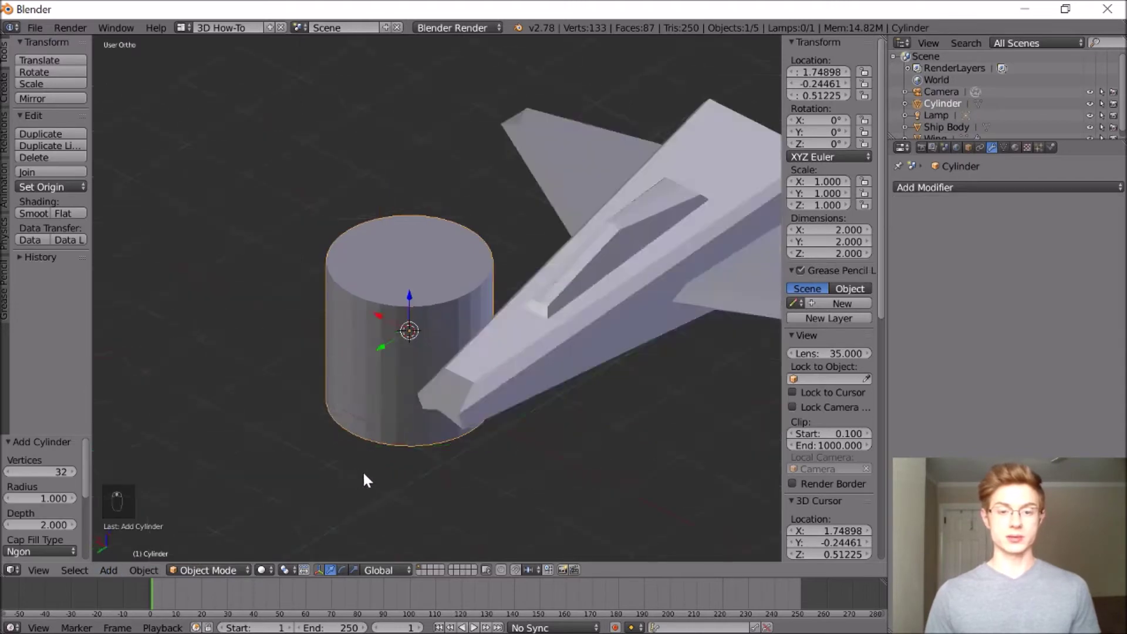
left_click_drag(457, 322, 693, 342)
left_click_drag(685, 344, 662, 348)
left_click(935, 194)
left_click(934, 306)
left_click_drag(653, 166, 537, 174)
key("r")
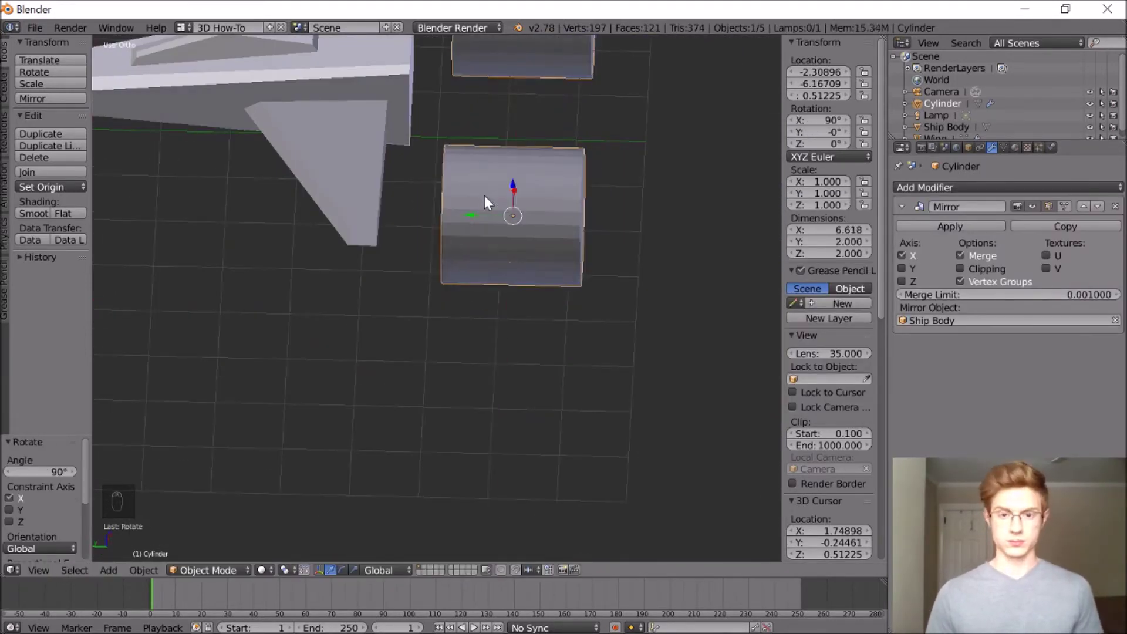
left_click_drag(422, 233, 463, 222)
Step: Shrink the twin engine cylinders and push them back to sit at the body's rear
key("s")
left_click_drag(433, 195, 414, 170)
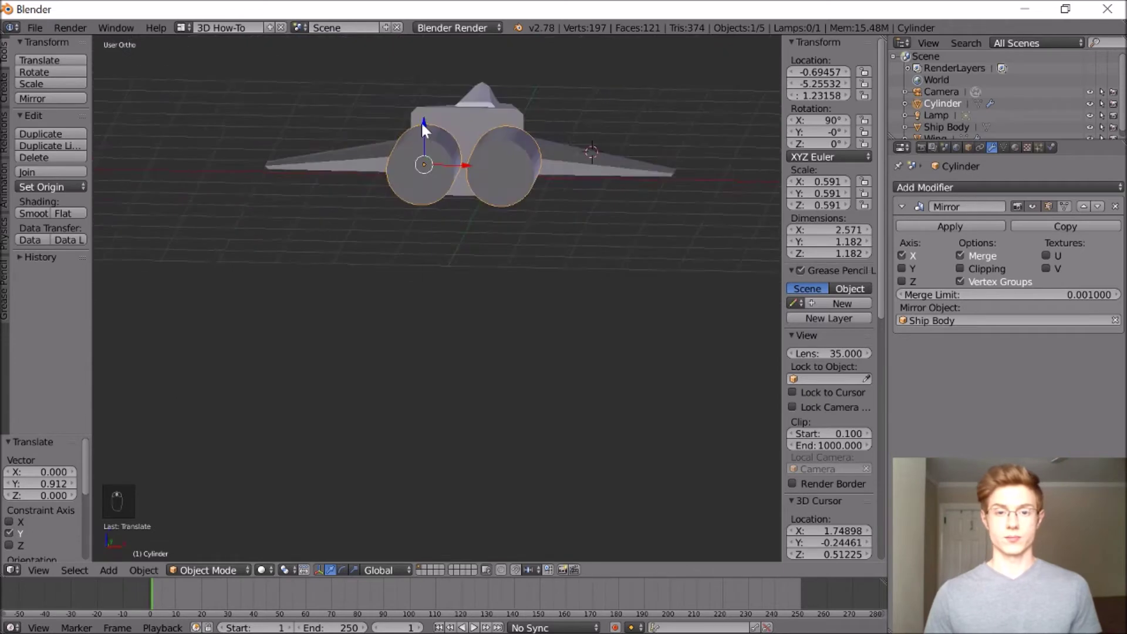
left_click_drag(443, 121, 471, 169)
key("s")
left_click(474, 170)
left_click_drag(475, 170, 47, 571)
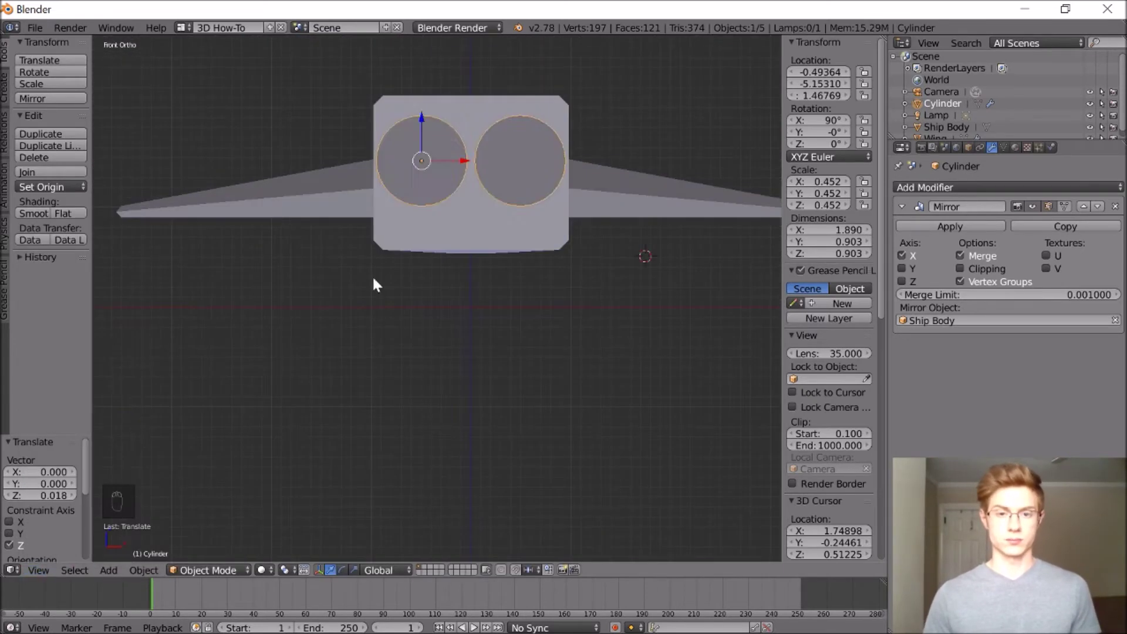
left_click_drag(423, 163, 433, 197)
key("s")
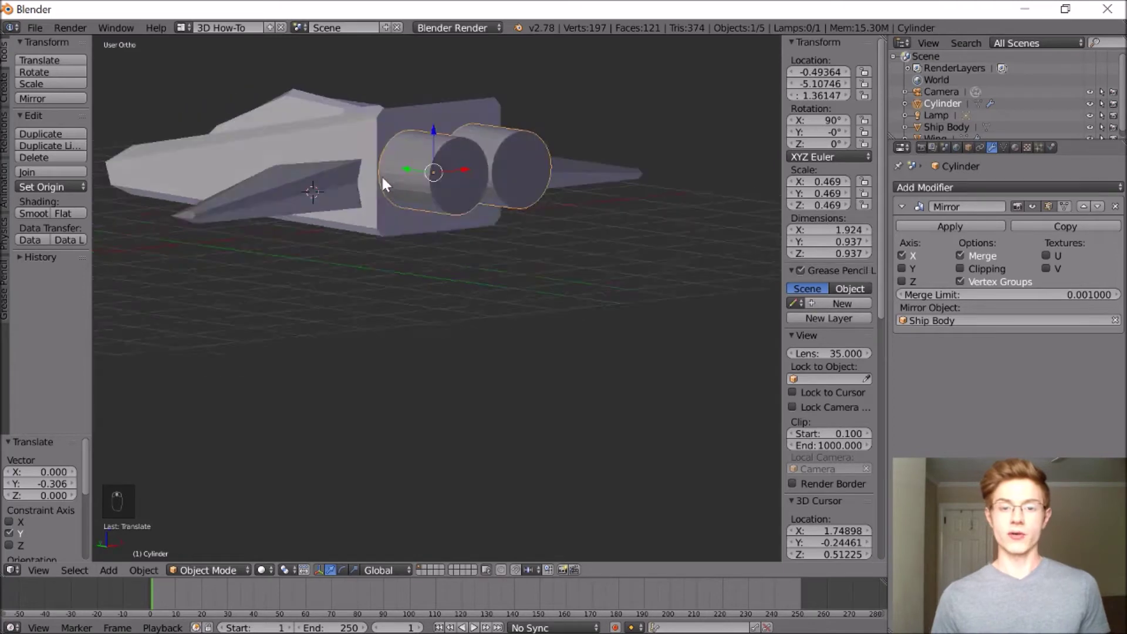
Step: Zoom in on the engine's rear and select its circular end face for insetting
left_click_drag(417, 173, 210, 574)
left_click_drag(442, 178, 447, 179)
left_click_drag(426, 535, 433, 209)
right_click(433, 209)
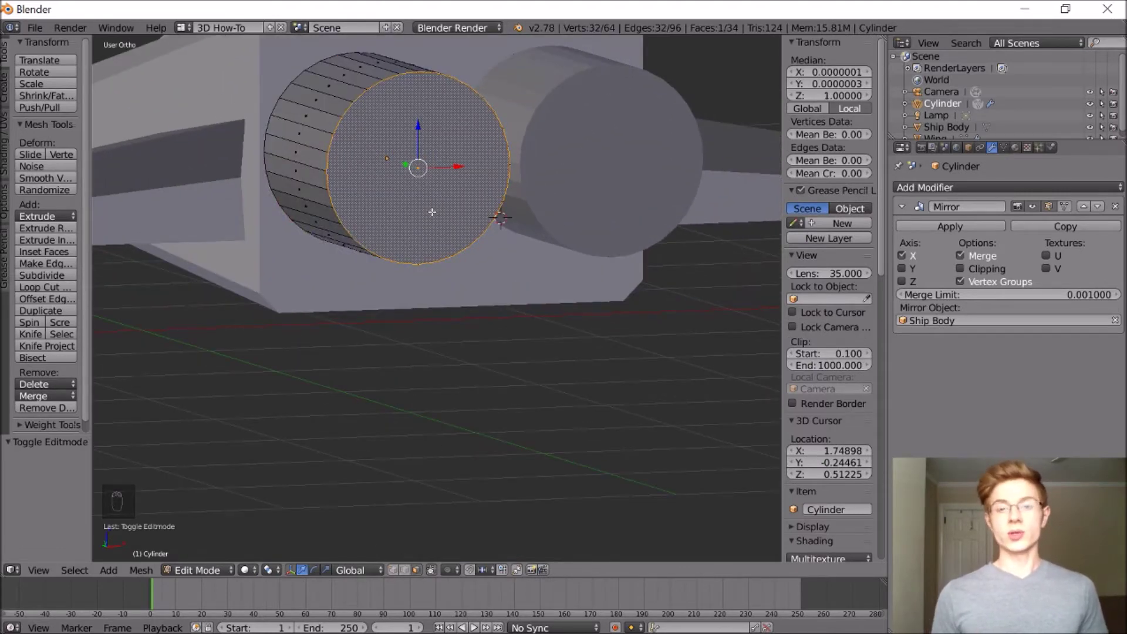
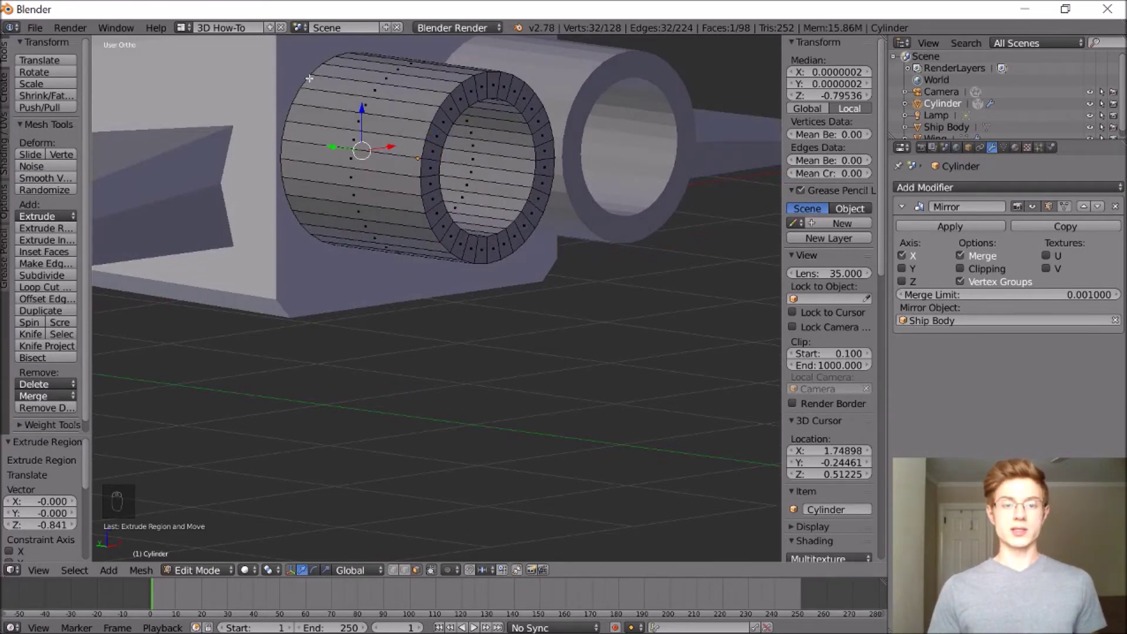
Step: Select the inner ring of the engine's end and shrink it to recess the exhaust
key("a")
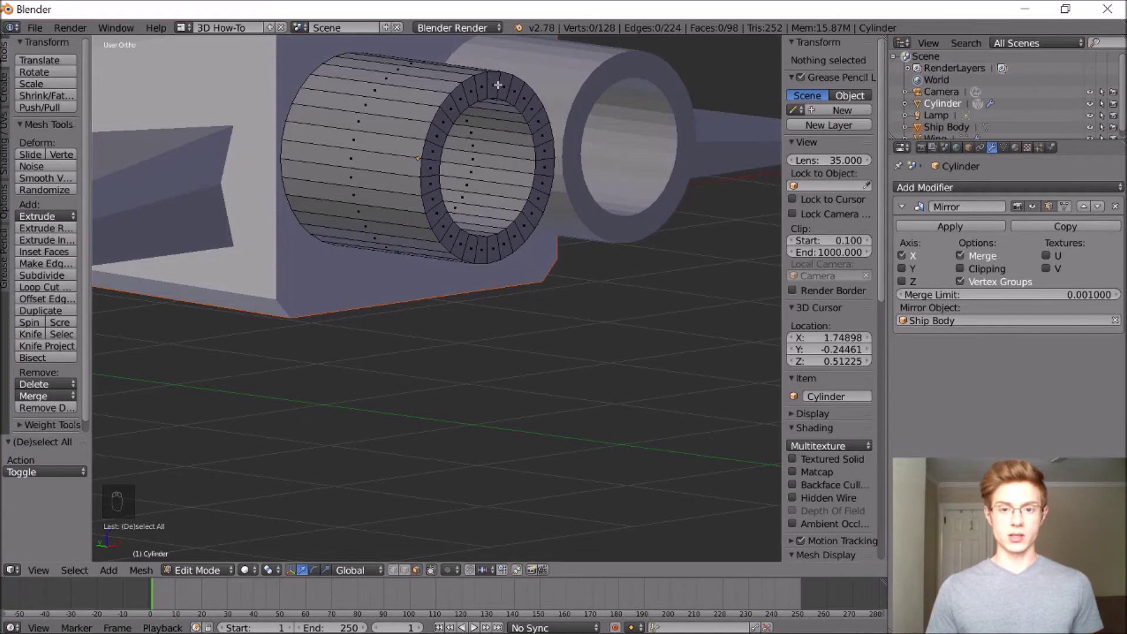
left_click_drag(499, 82, 516, 131)
key("s")
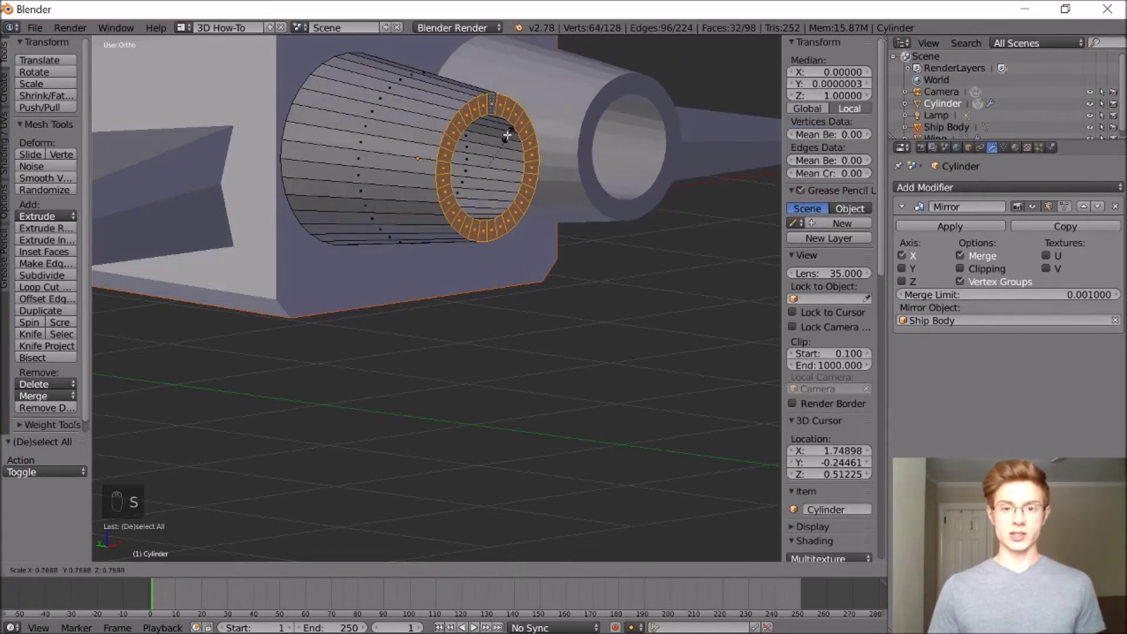
left_click_drag(484, 144, 534, 168)
left_click(512, 158)
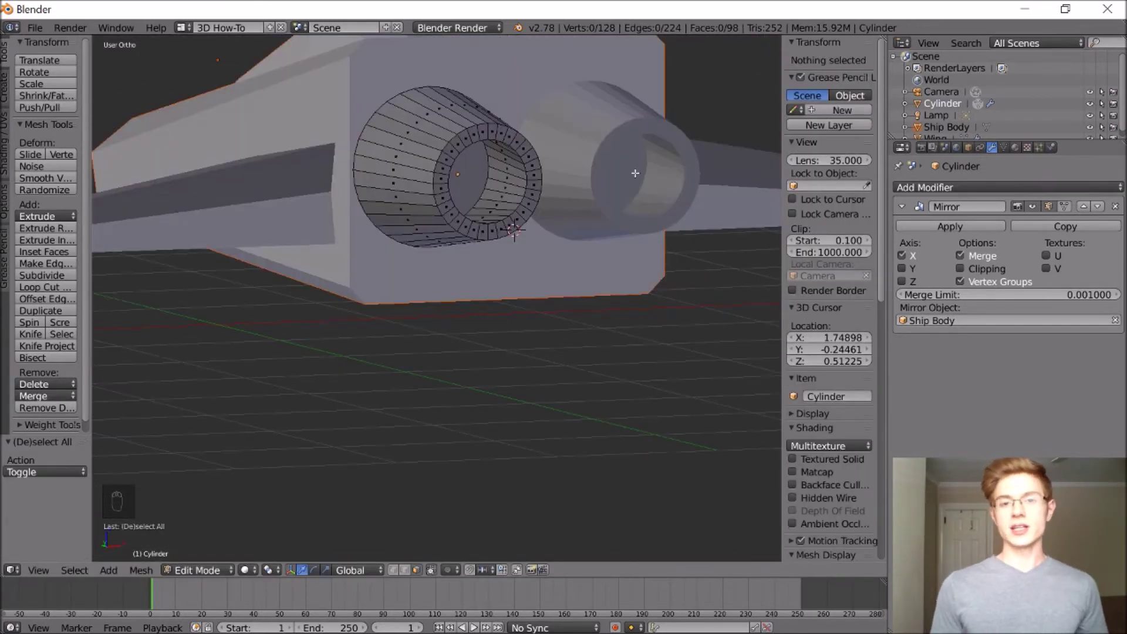
Step: Leave edit mode, orbit around the engines and add an icosphere as the engine core
left_click_drag(637, 170, 362, 258)
key("BackSpace")
left_click_drag(198, 579, 243, 517)
type("de")
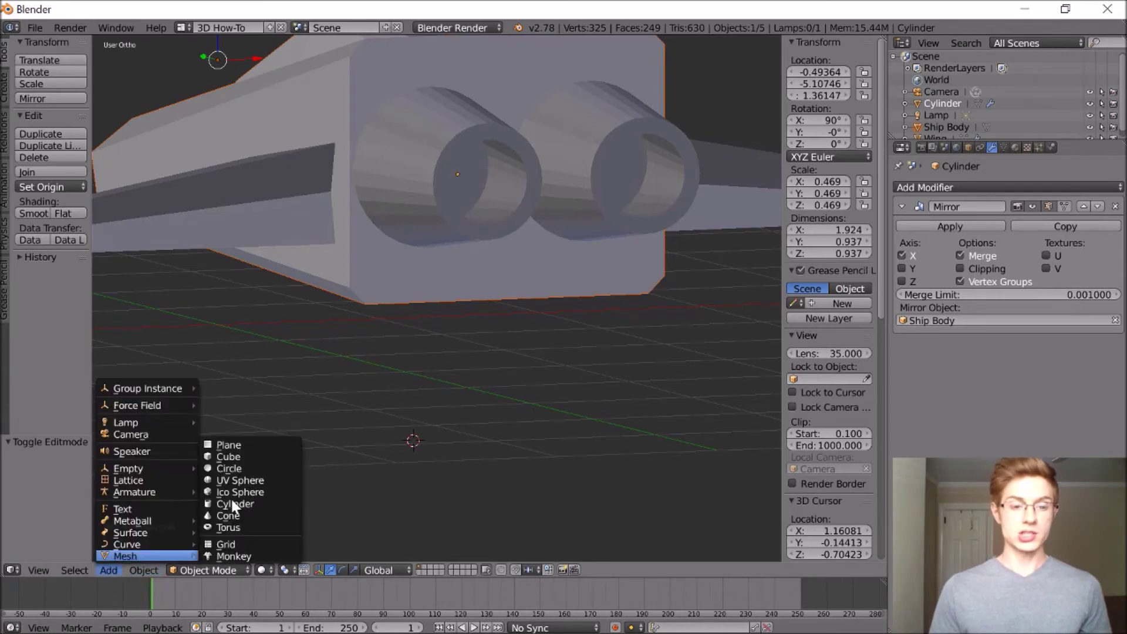
Step: Scale the icosphere down and move it into the left engine's exhaust opening
key("s")
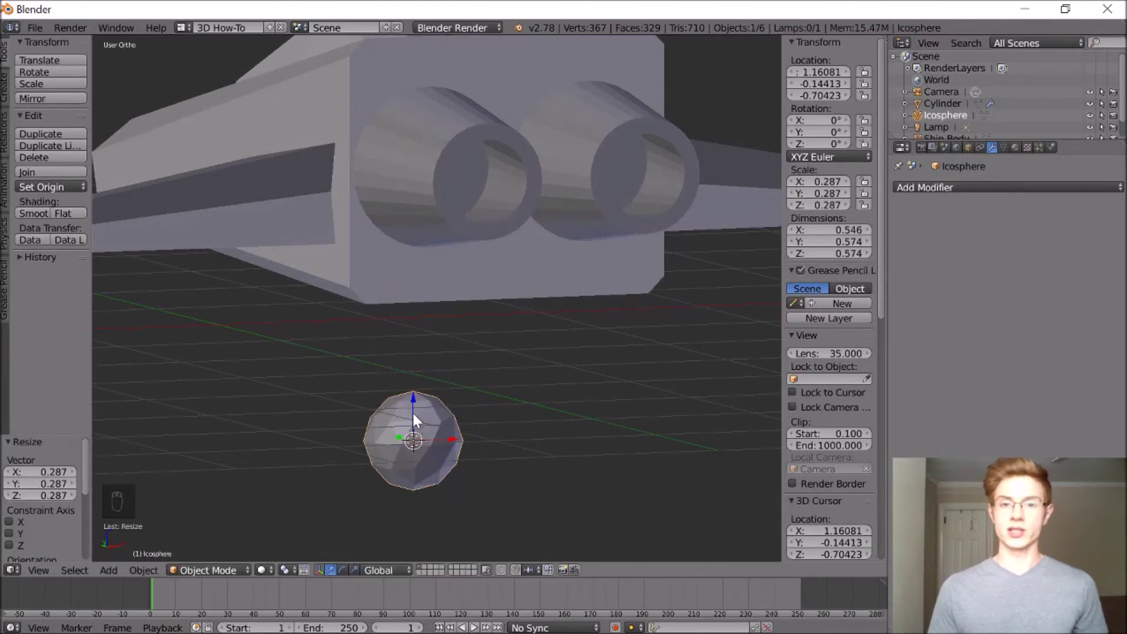
left_click_drag(413, 333, 393, 363)
left_click_drag(393, 362, 766, 423)
left_click(665, 353)
left_click(503, 376)
left_click_drag(427, 256, 402, 276)
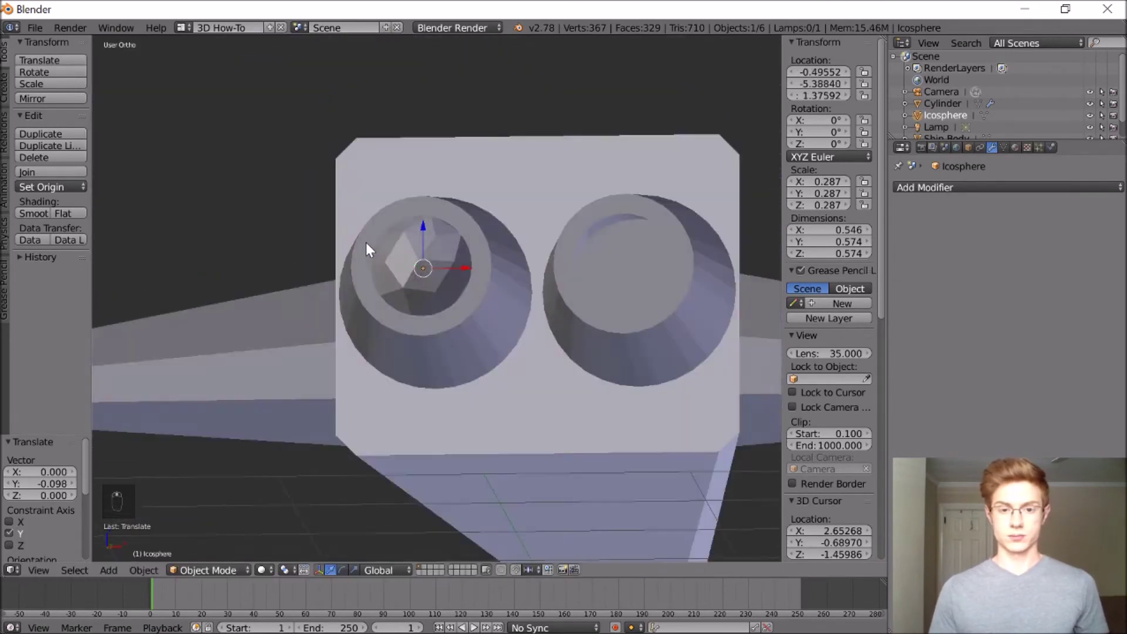
left_click(473, 273)
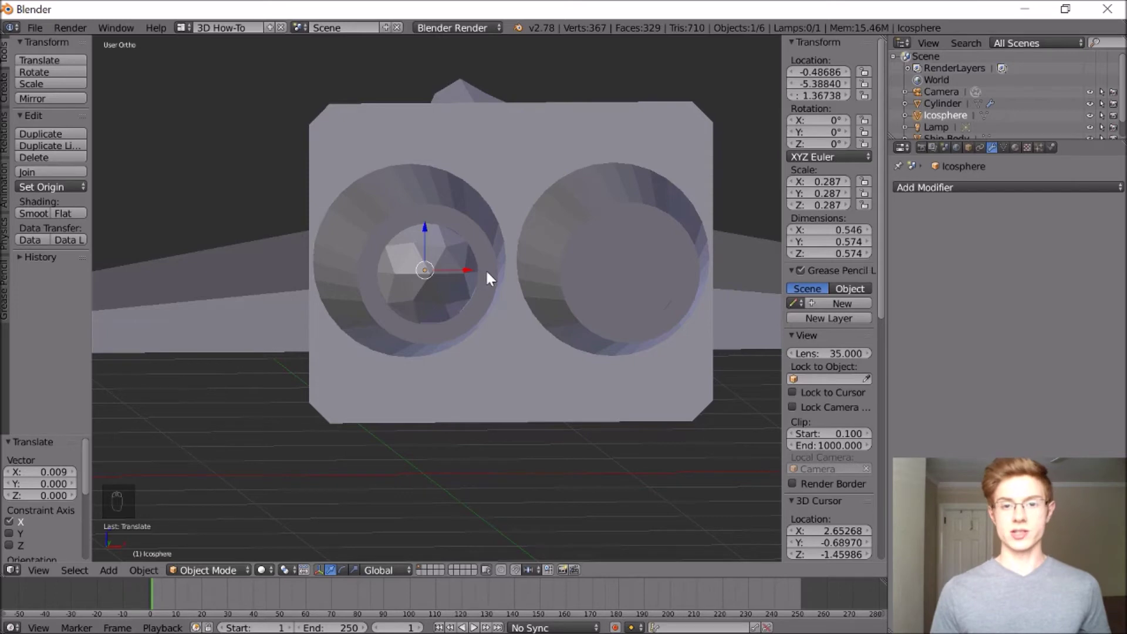
Step: Mirror the core across Ship Body so the right engine gets one too
left_click(944, 193)
left_click(929, 318)
key("a")
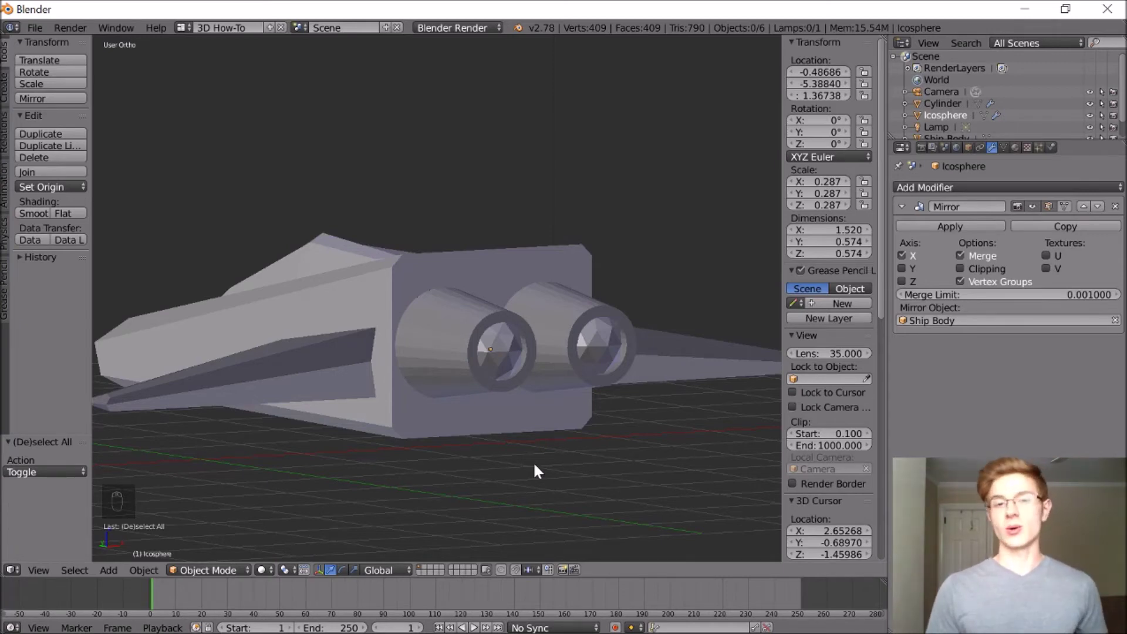
Step: Select Ship Body, edit its mesh and start scaling down the rear face behind the engines
left_click(418, 284)
left_click(400, 239)
key("ctrl+z")
key("ctrl+z")
key("ctrl+z")
key("e")
key("s")
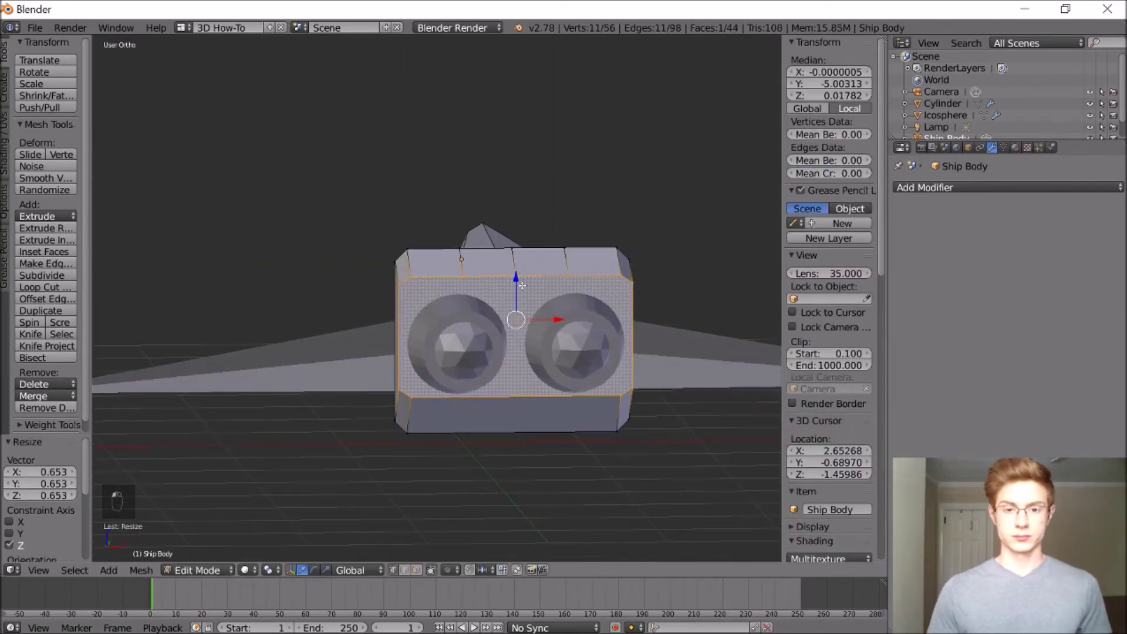
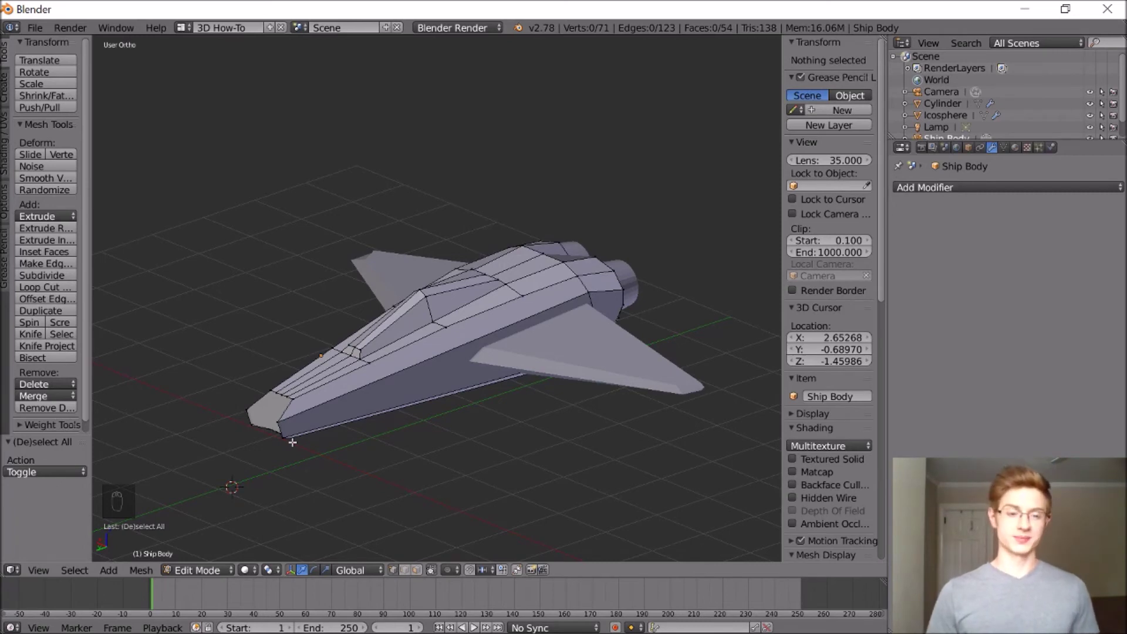
Step: Return to object mode and slide the new gun cube sideways against the hull's nose
key("ctrl+z")
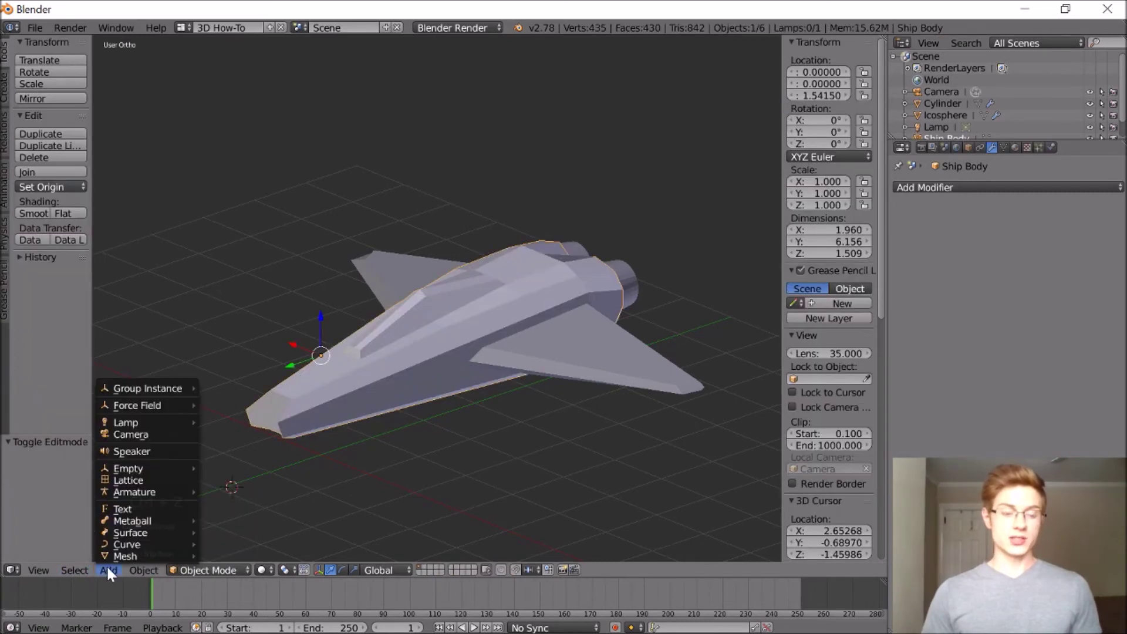
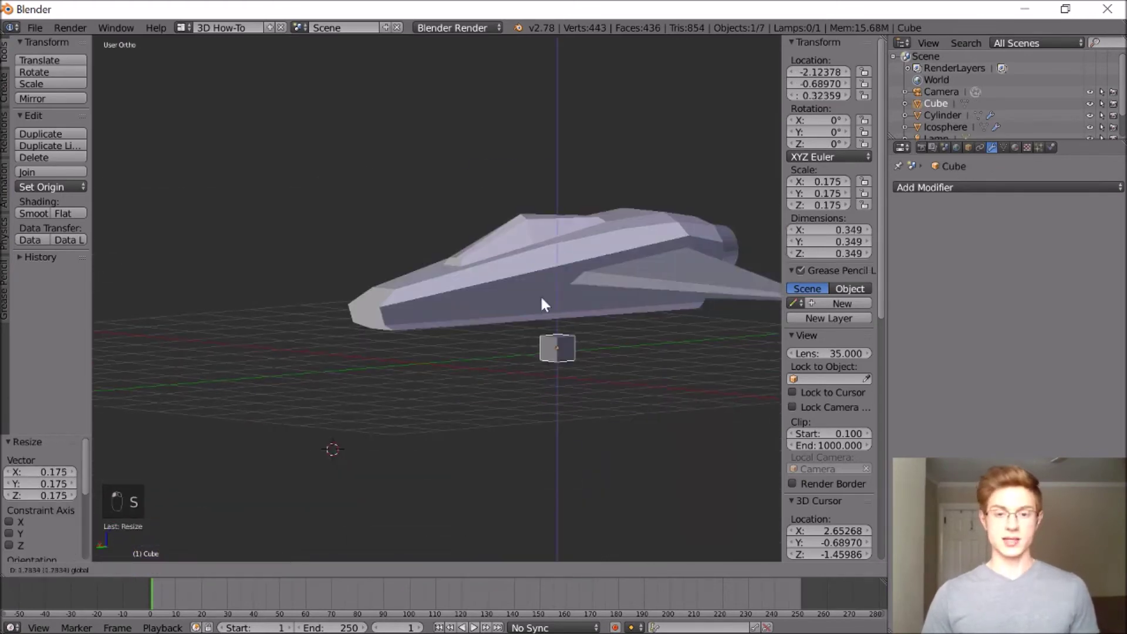
middle_click(460, 305)
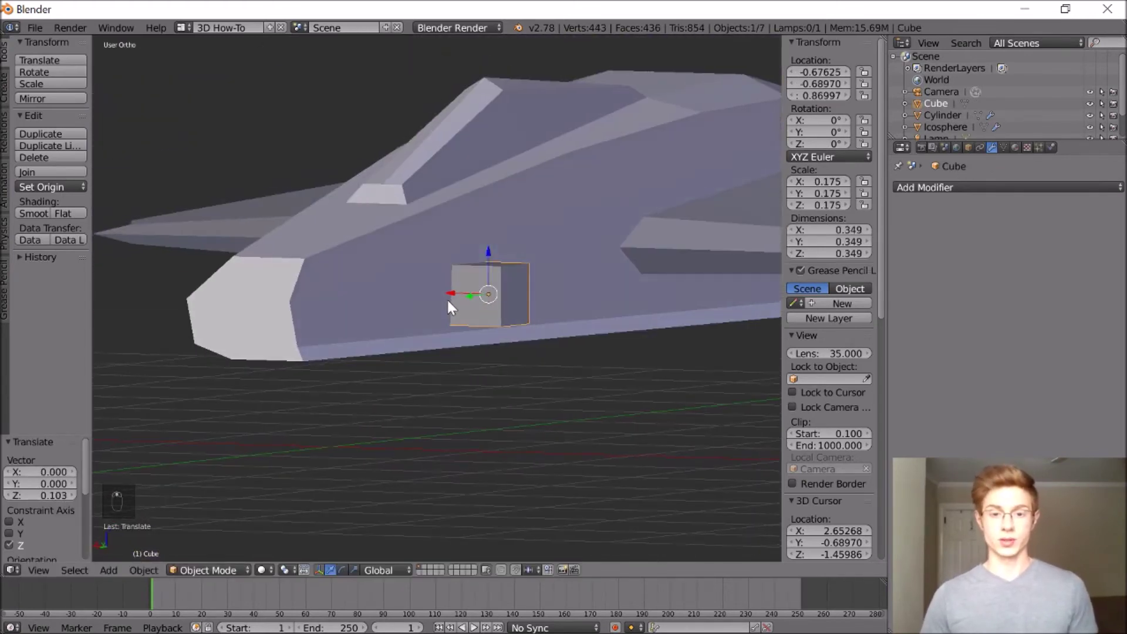
left_click_drag(445, 297, 487, 299)
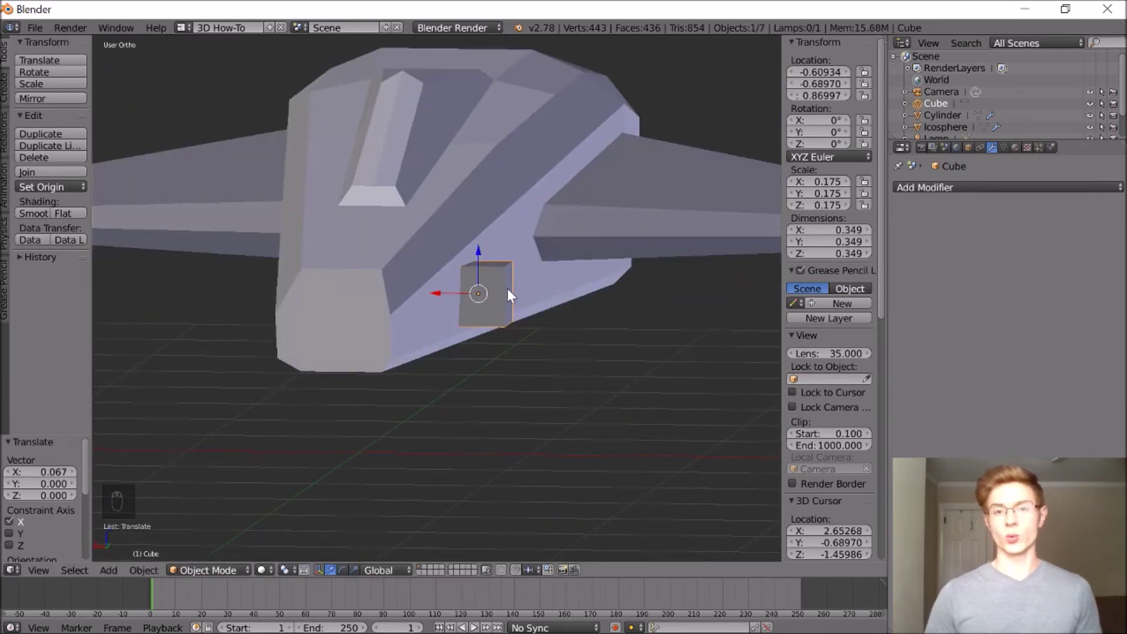
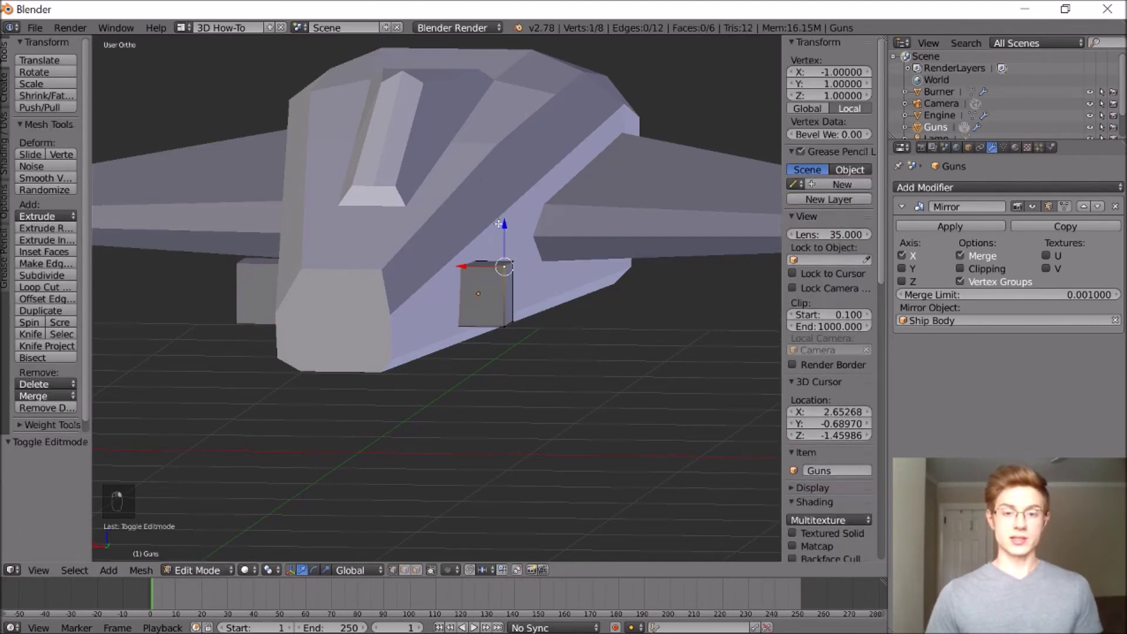
Step: Cut an edge loop through the middle of the Guns cube
key("ctrl+z")
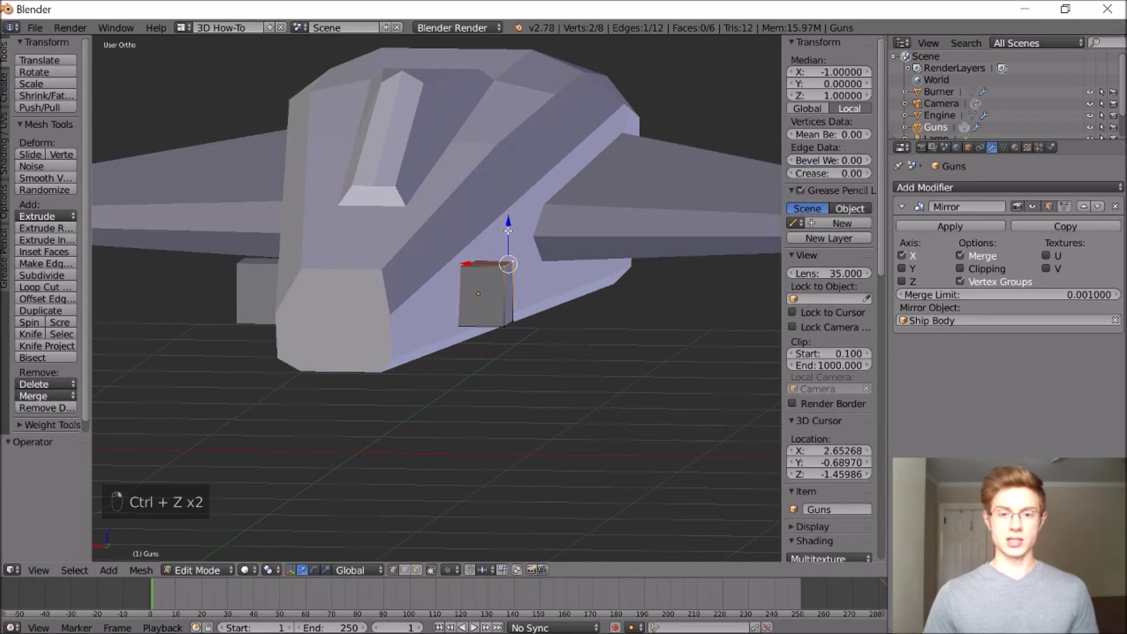
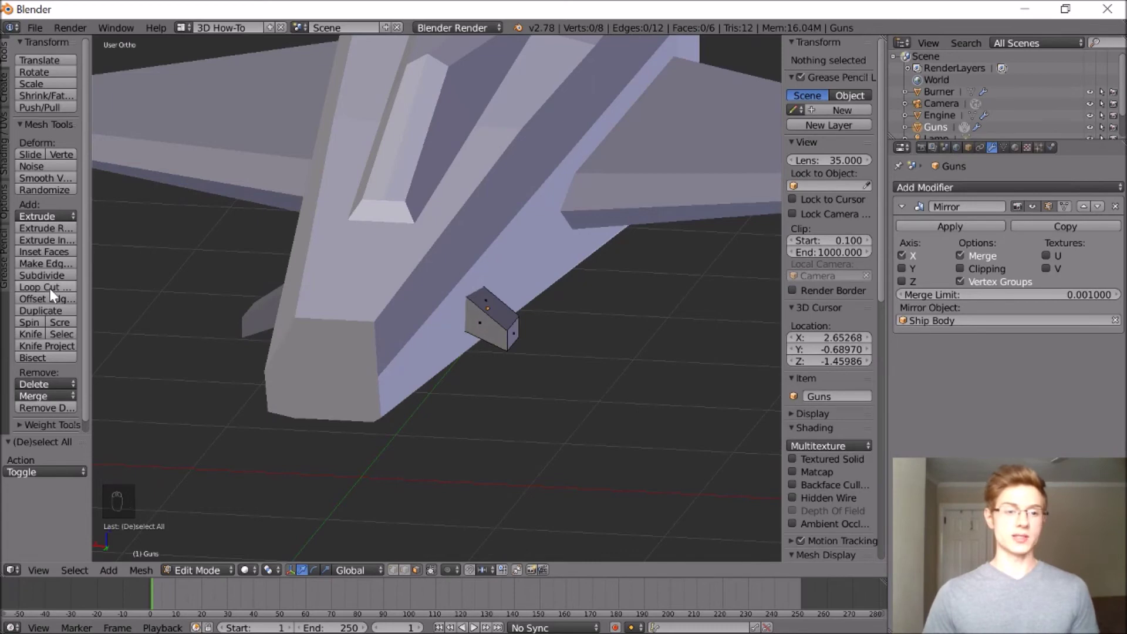
Step: Place the edge loop, then extrude the gun section outward into an angled barrel
left_click_drag(60, 293, 502, 334)
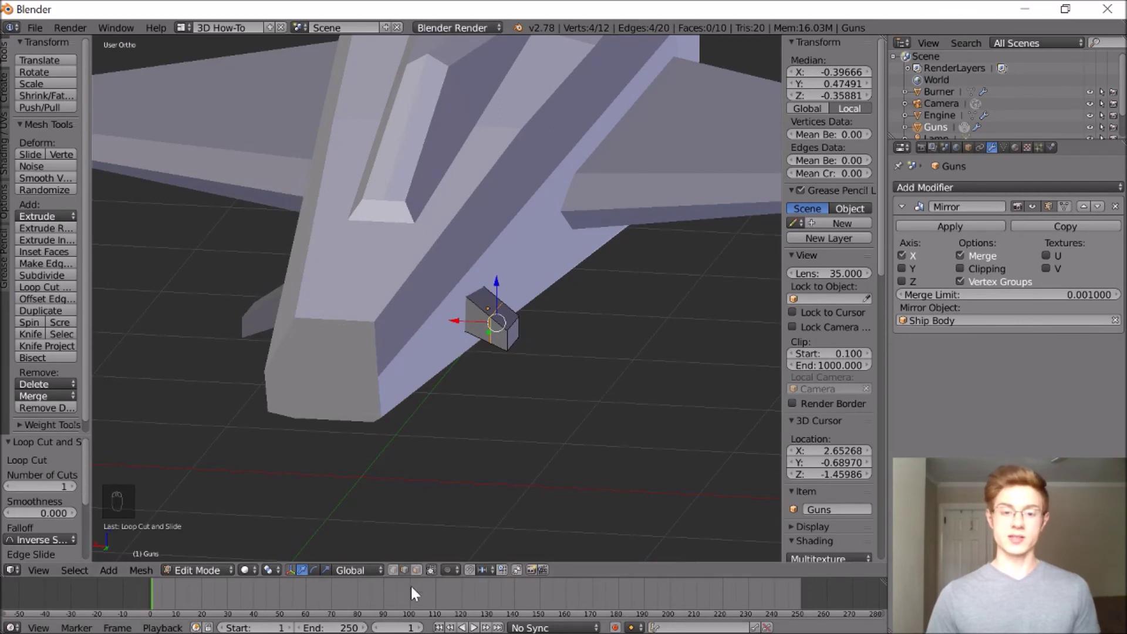
left_click(418, 545)
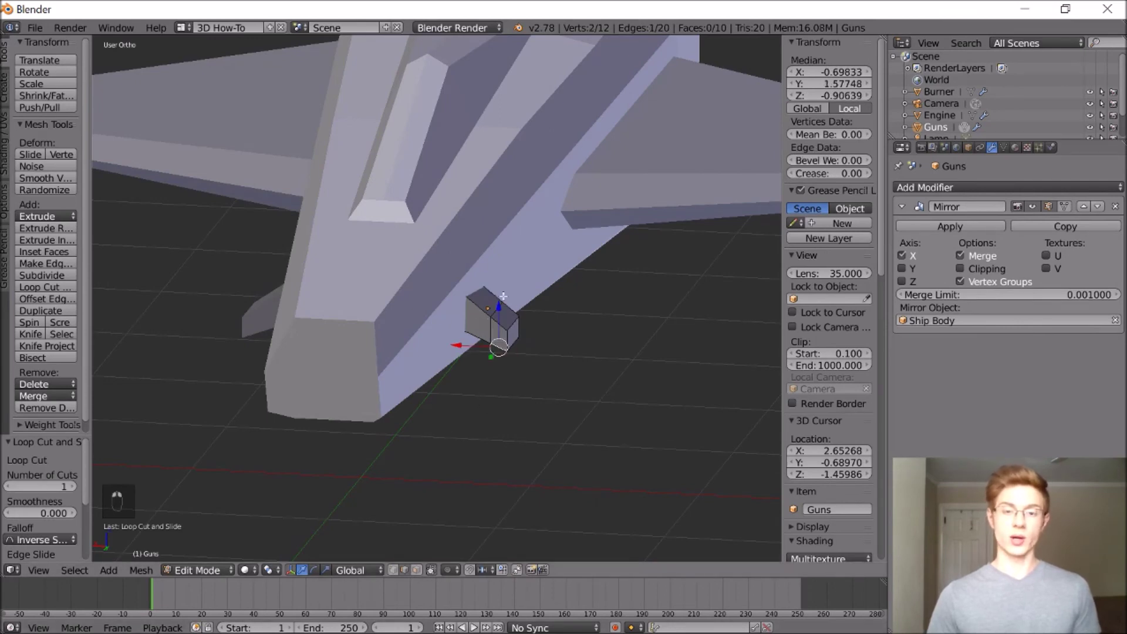
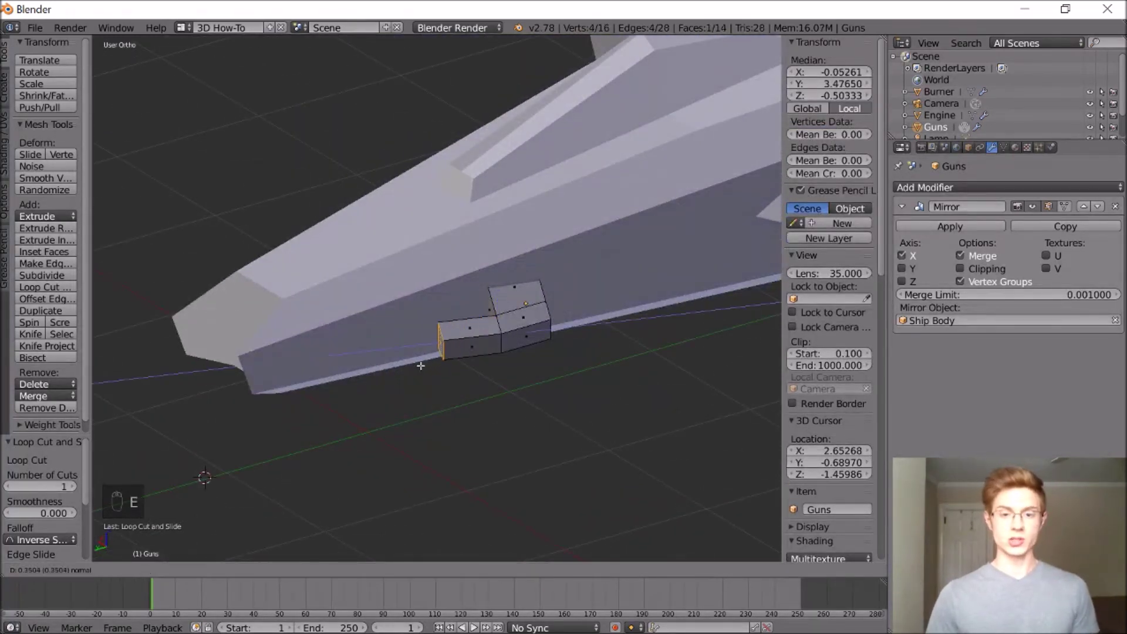
middle_click(454, 375)
middle_click(473, 371)
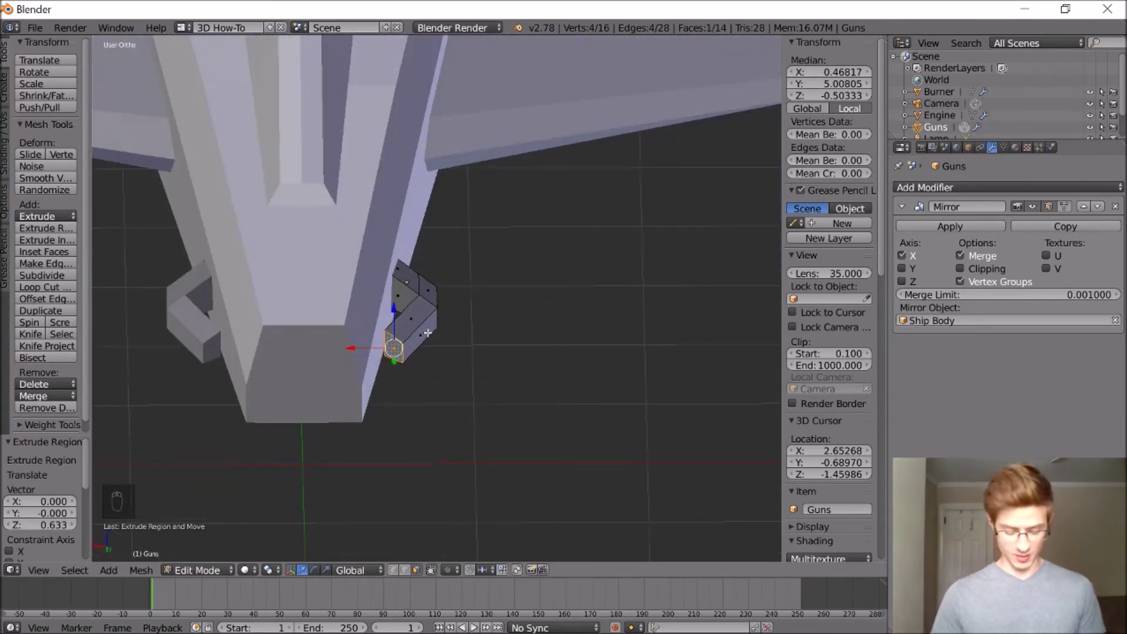
left_click_drag(384, 346, 447, 368)
left_click(429, 347)
Step: Inset the gun's front face, narrow the barrel opening and leave edit mode
left_click(444, 393)
left_click_drag(454, 356, 381, 384)
left_click_drag(381, 384, 89, 329)
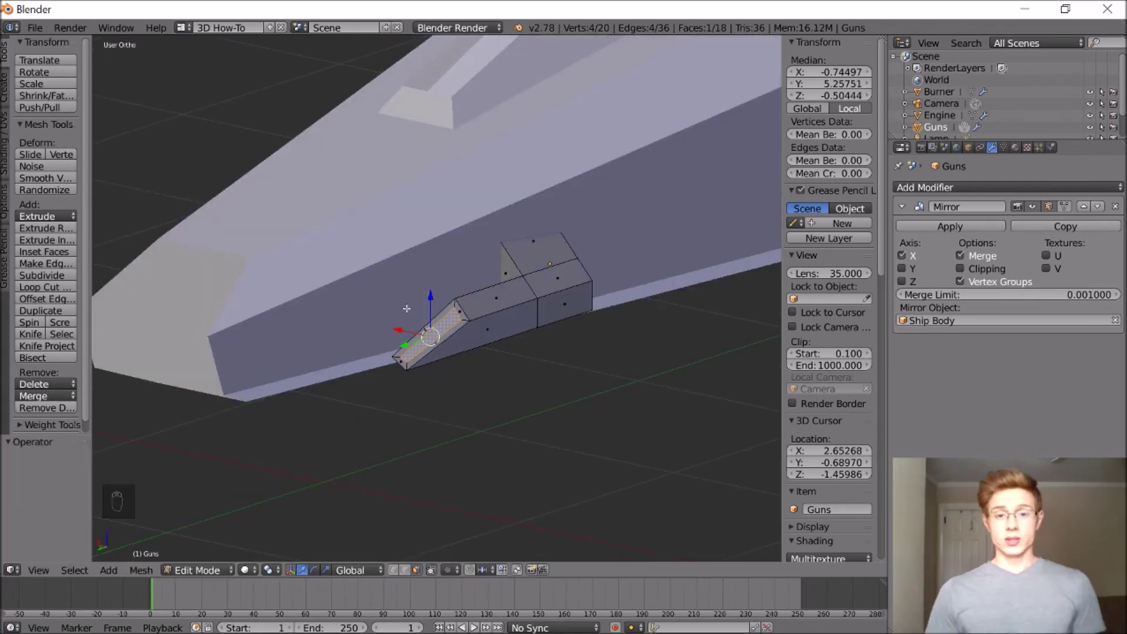
key("e")
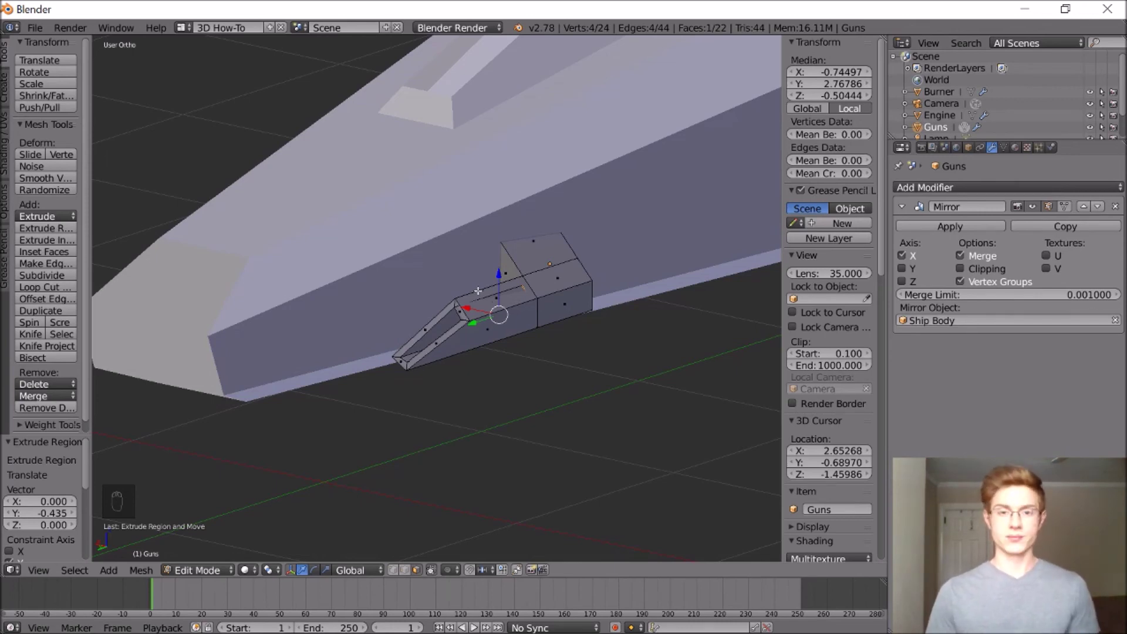
key("s")
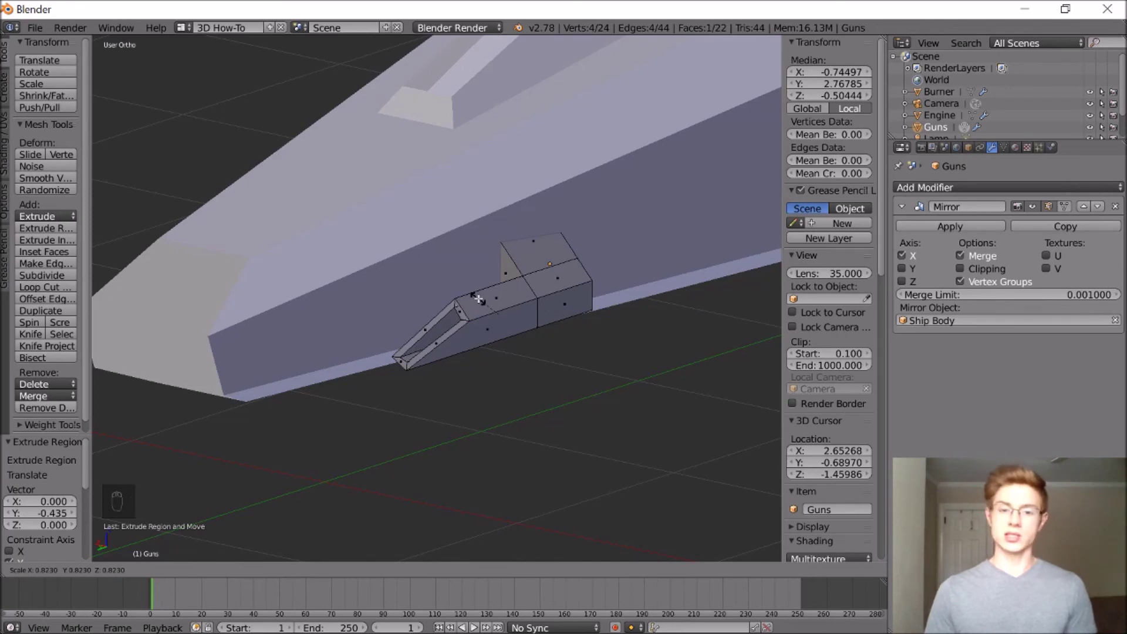
left_click_drag(487, 313, 527, 277)
key("a")
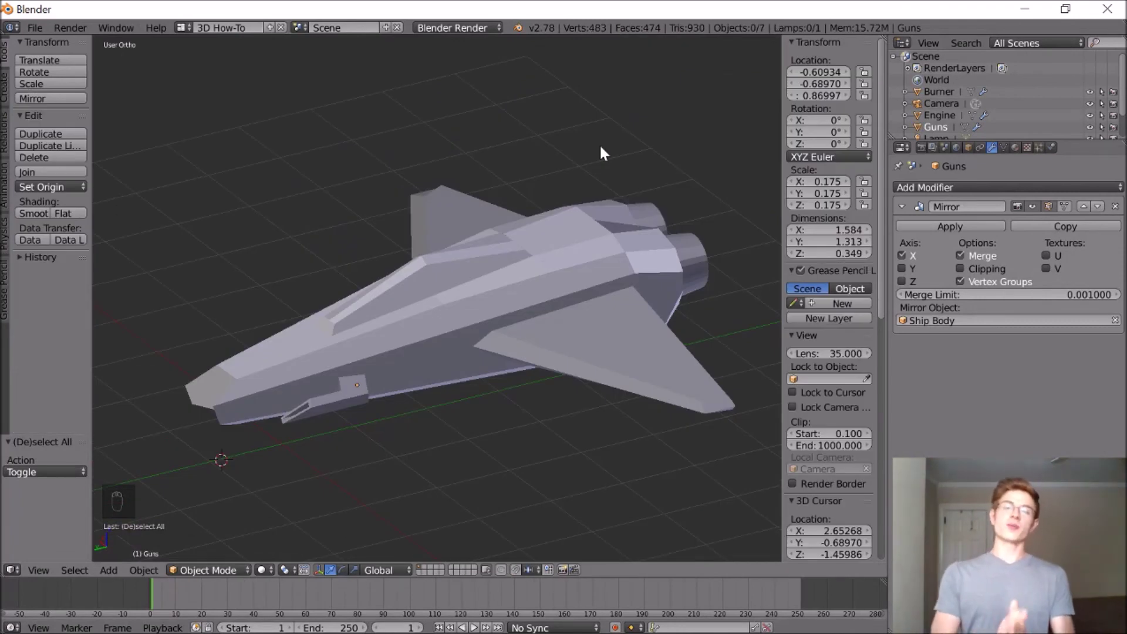